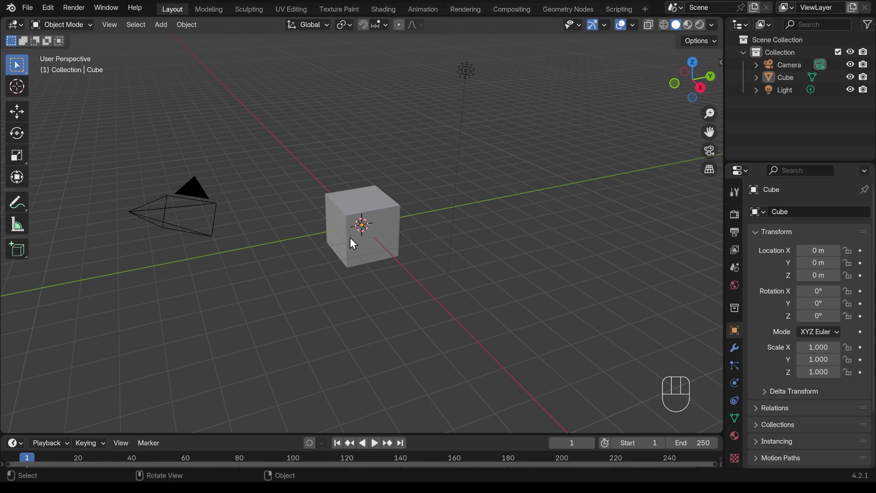
- Select the cube and hide the camera and light from the viewport
click(356, 240)
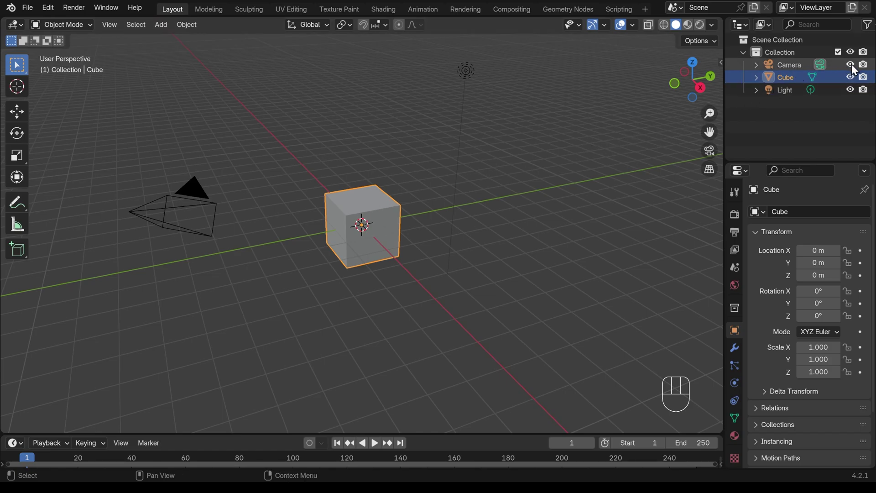
click(856, 68)
drag(851, 94, 392, 277)
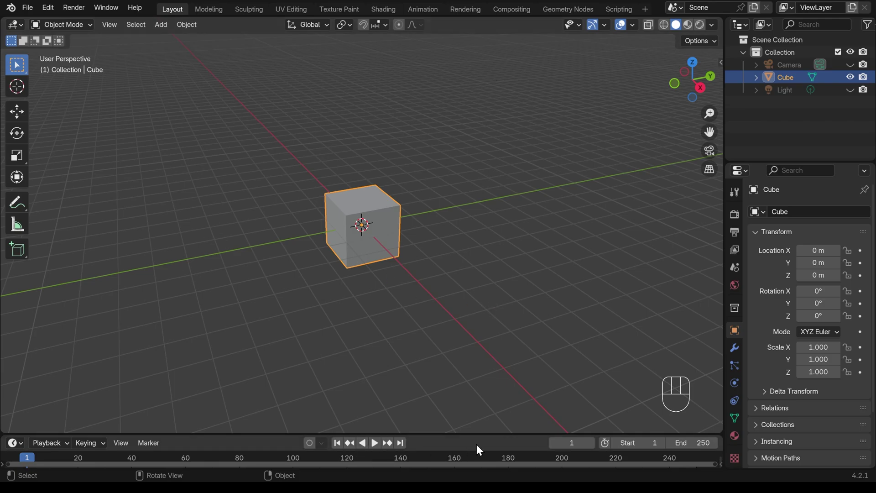
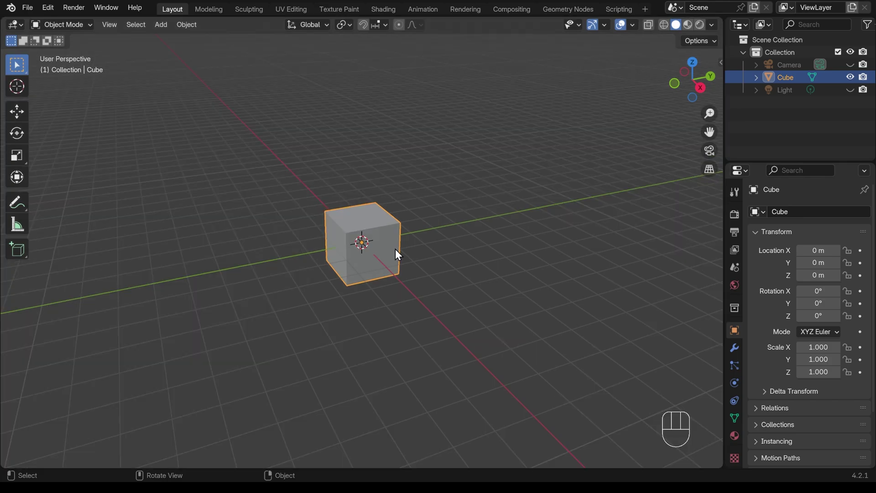
- Scale the cube into a small elongated block along X and apply its scale
key(n)
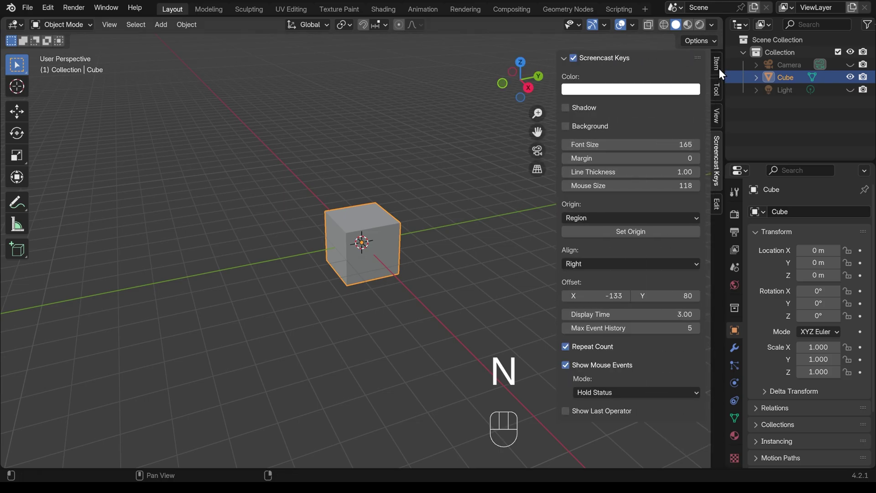
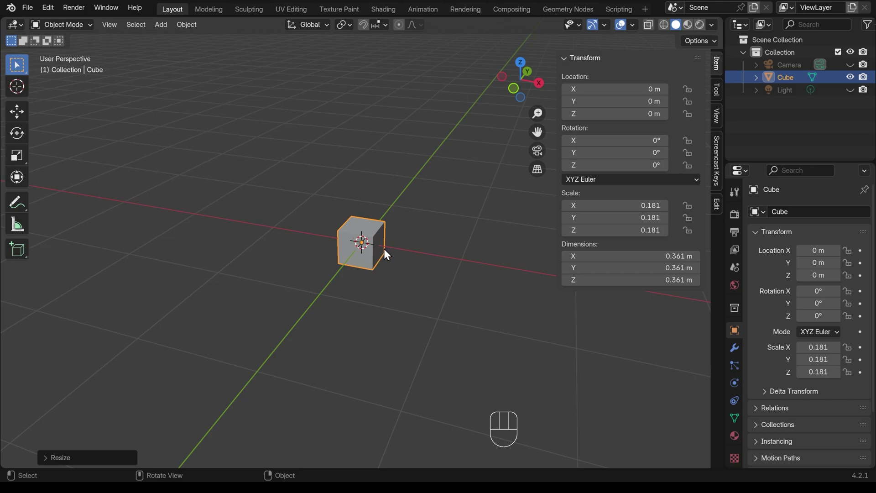
key(s)
key(x)
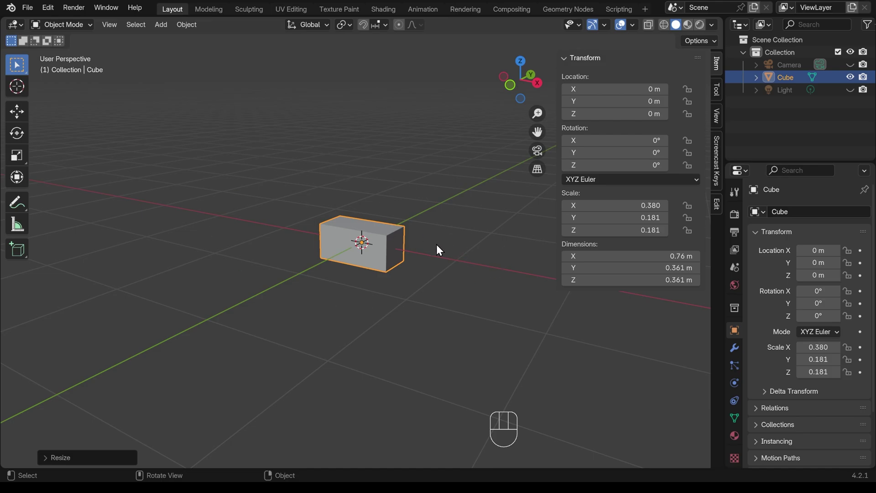
key(ctrl+a)
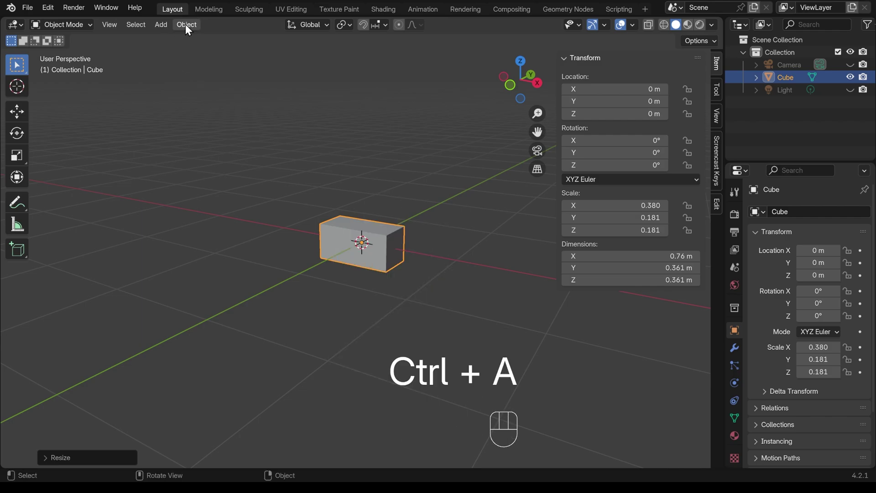
drag(192, 28, 333, 119)
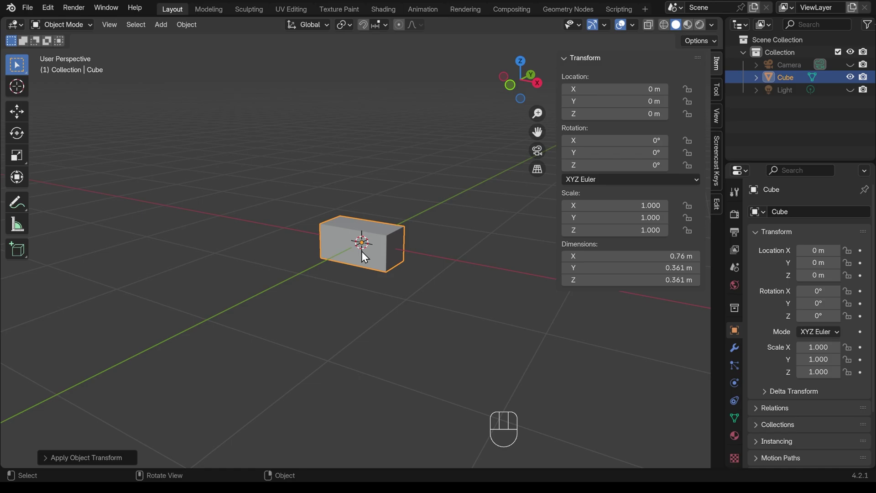
- Raise the block 0.18464 m along Z so it rests on the grid
key(KP_1)
key(g)
key(z)
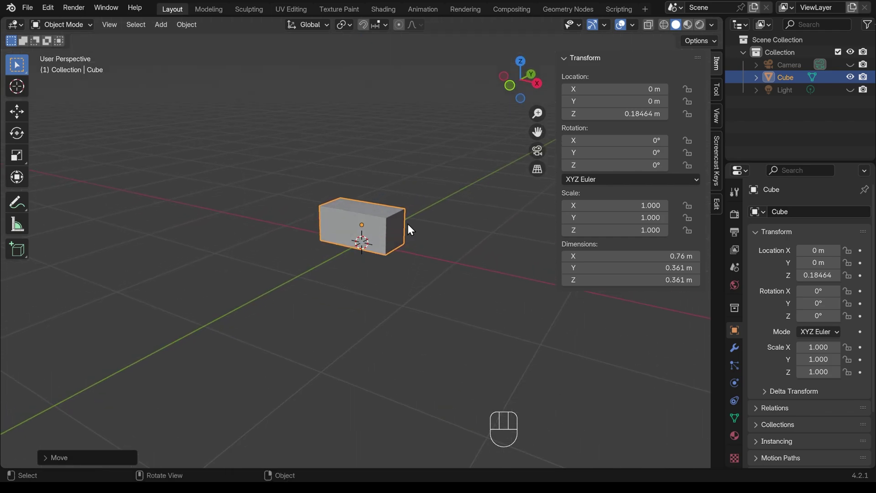
- Bevel the block's edges in Edit Mode and add loop cuts across it
key(Tab)
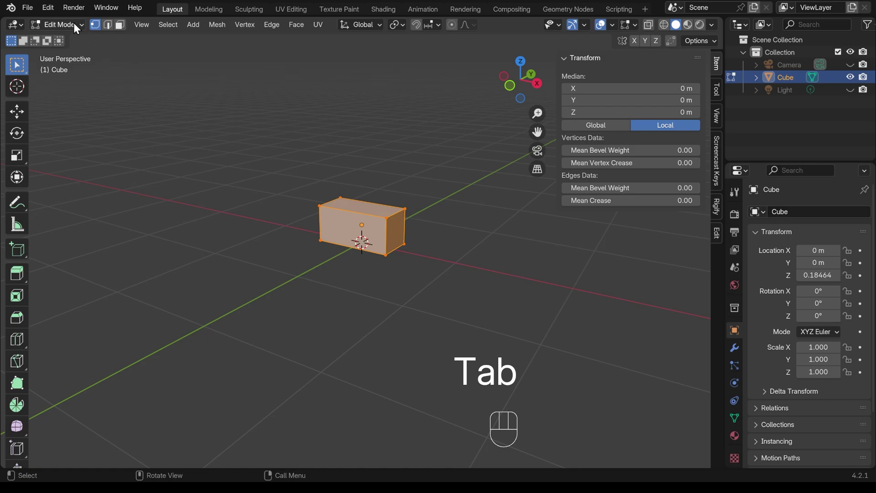
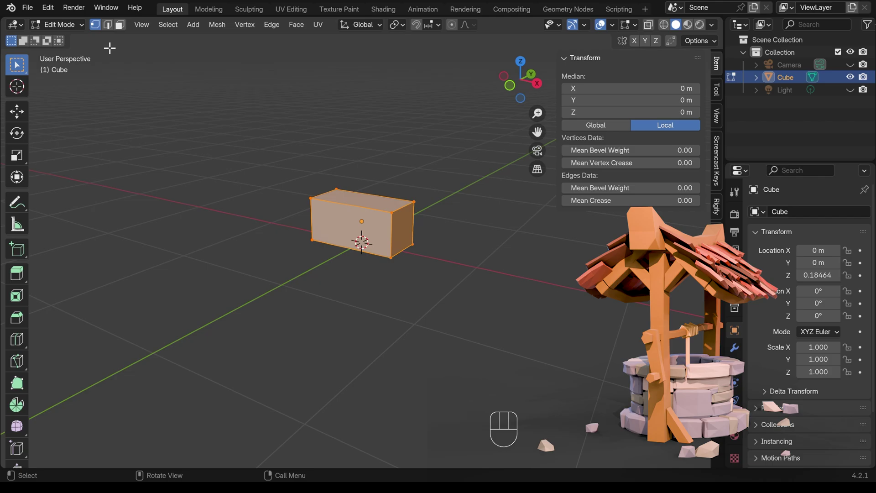
click(108, 29)
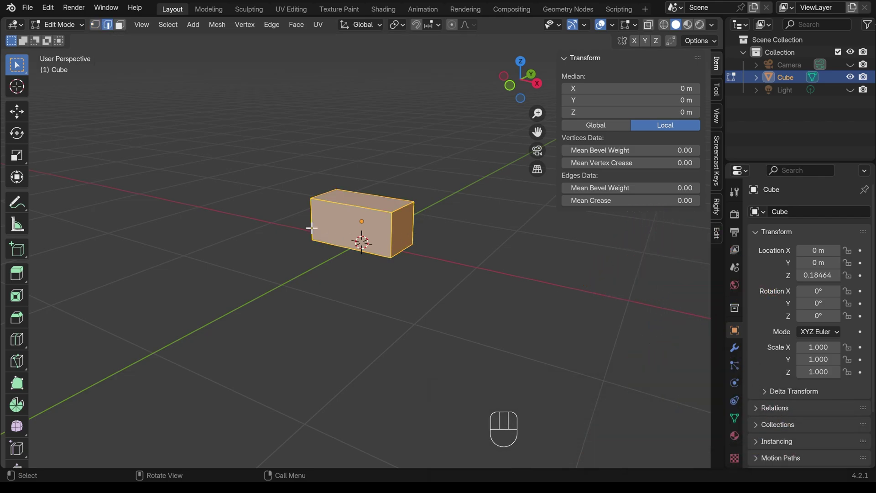
key(ctrl+b)
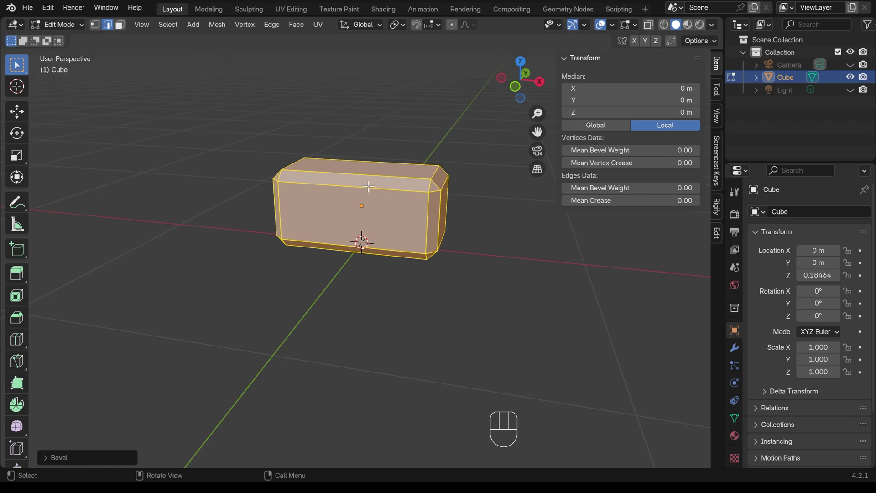
key(ctrl+r)
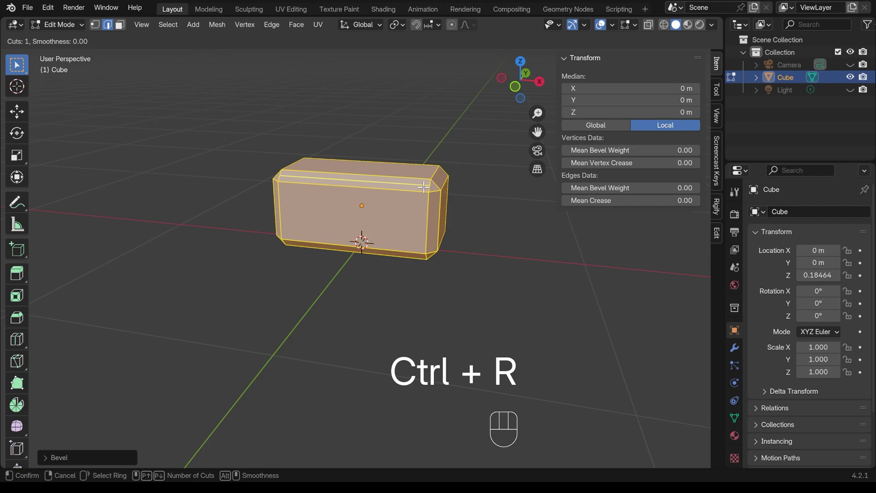
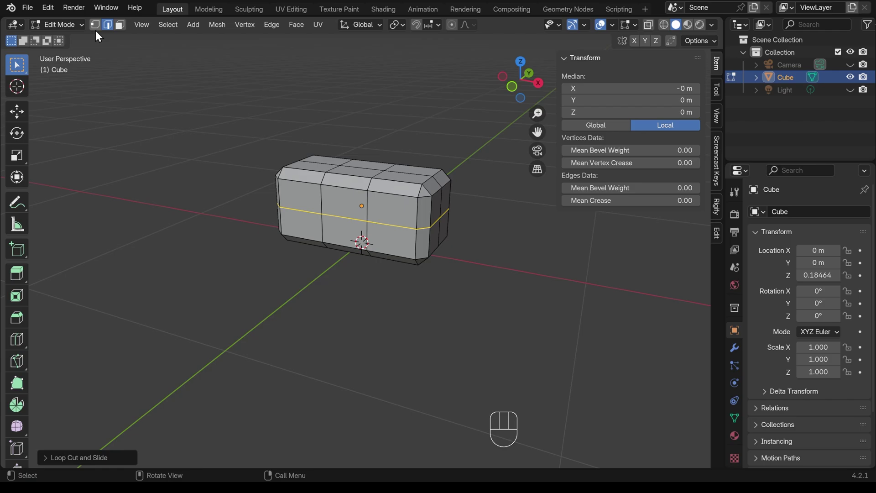
- Nudge a vertex, then randomize all vertices by 0.01 m for an uneven stone shape
click(100, 34)
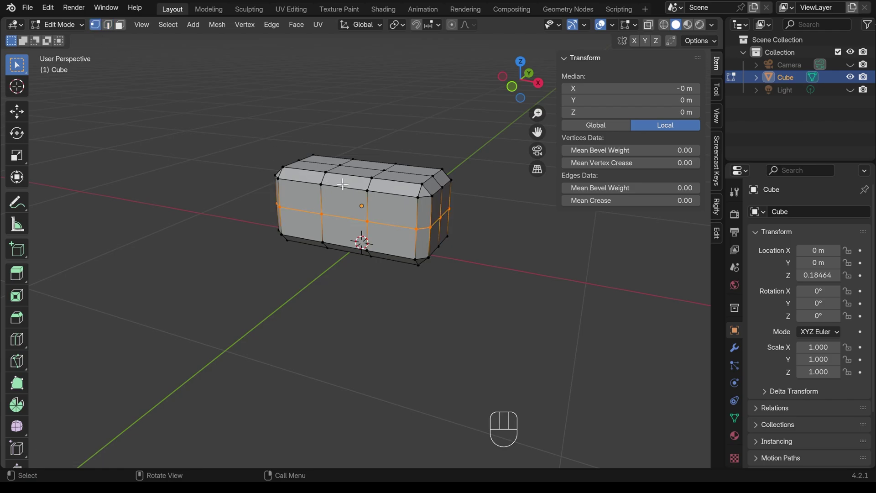
key(1)
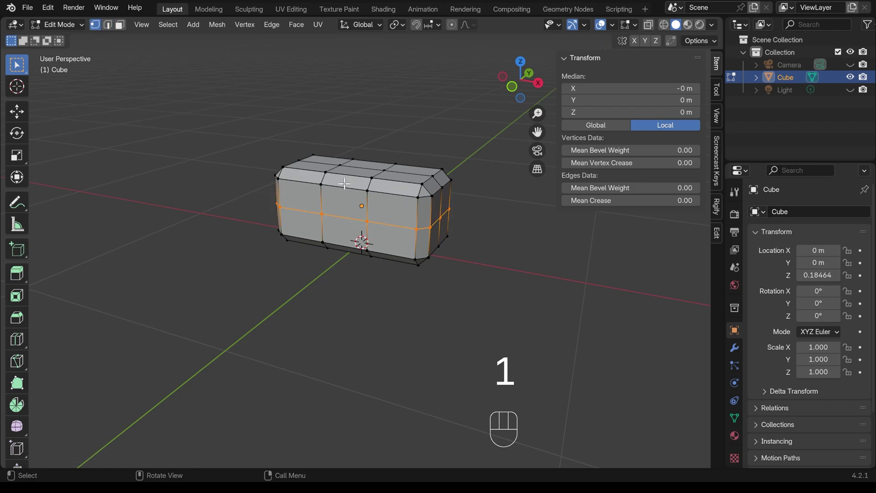
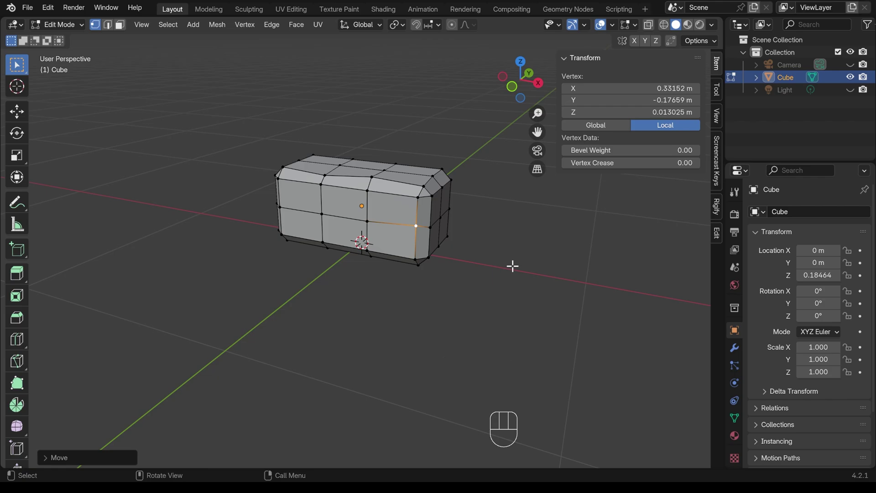
key(a)
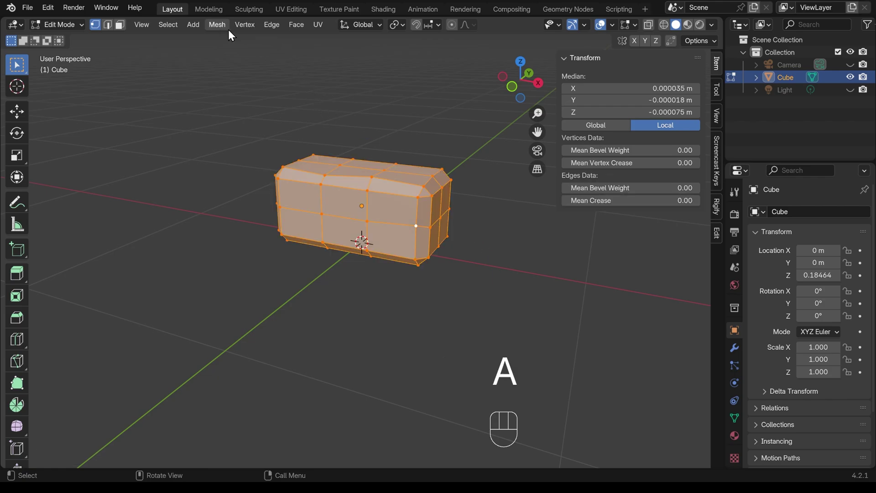
drag(223, 30, 363, 165)
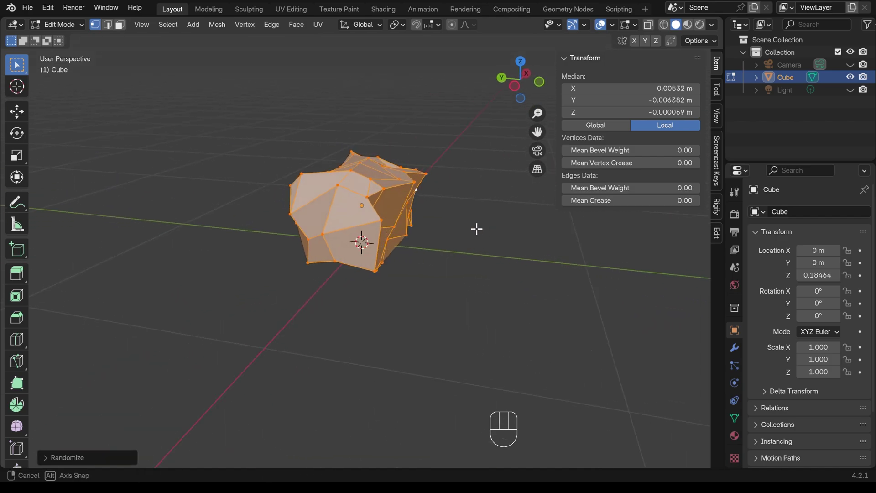
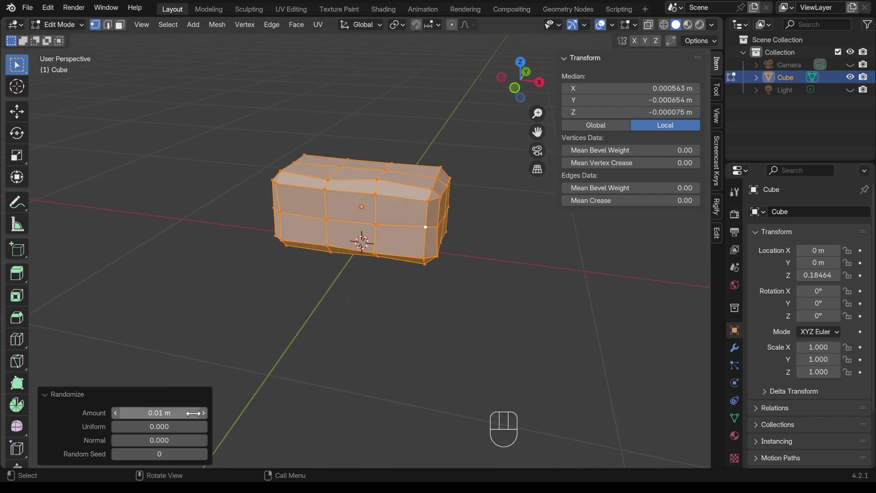
click(207, 418)
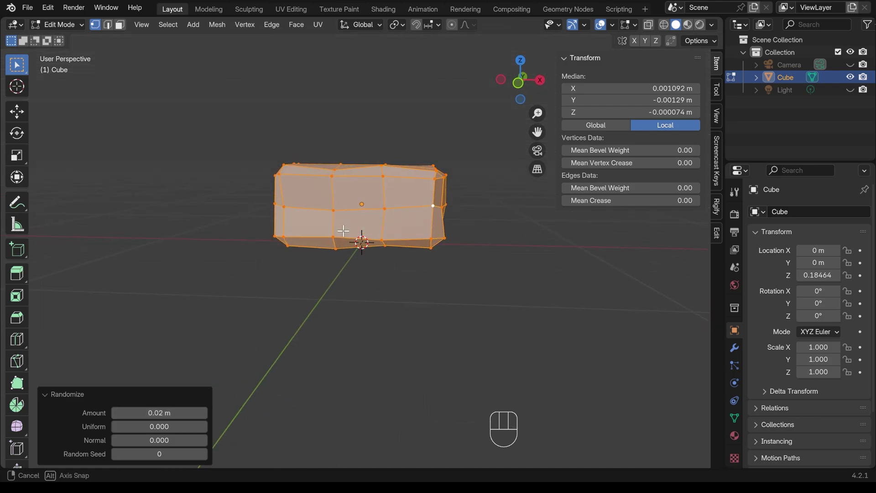
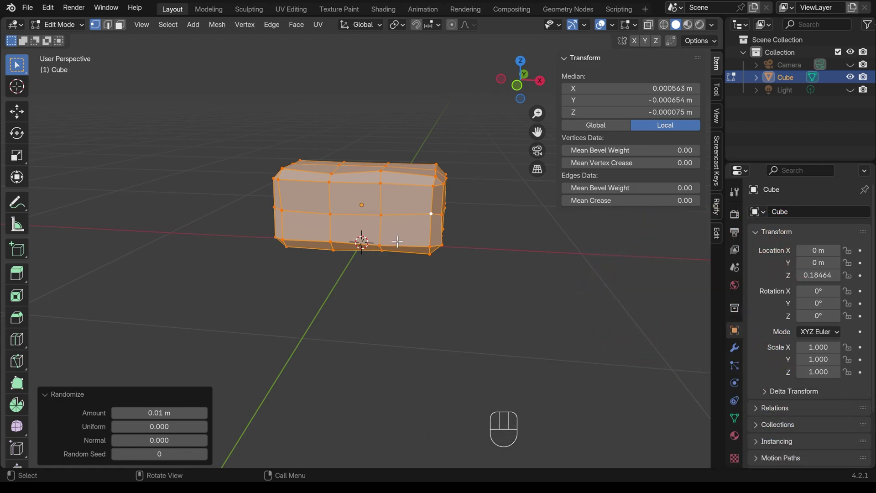
- Duplicate the stone block as Cube.001 and place it beside the original along X
key(Tab)
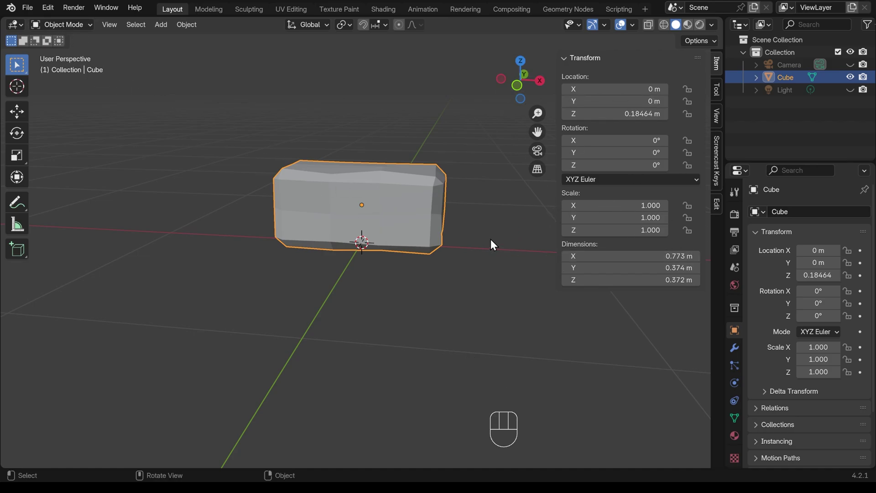
key(n)
key(KP_1)
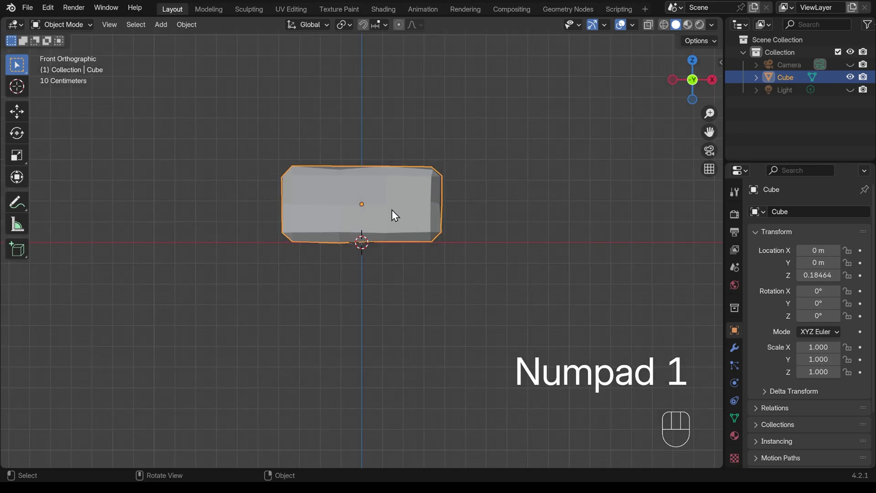
drag(184, 30, 383, 209)
key(shift+d)
key(x)
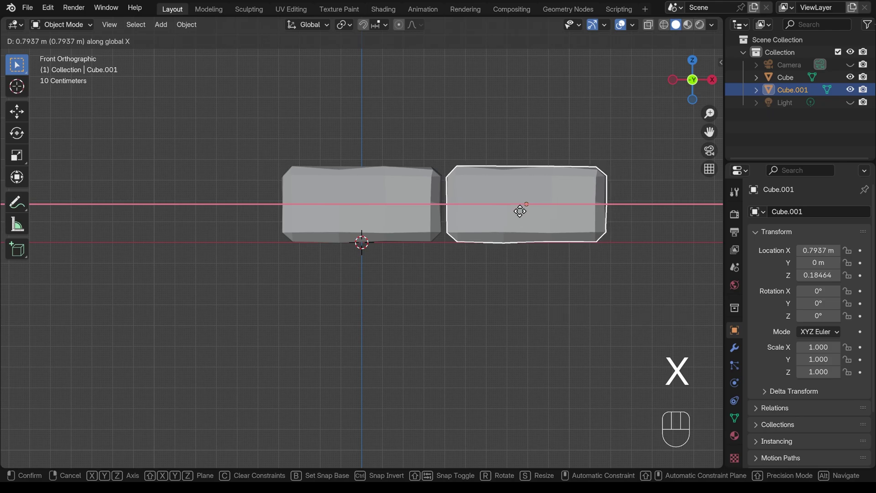
click(520, 216)
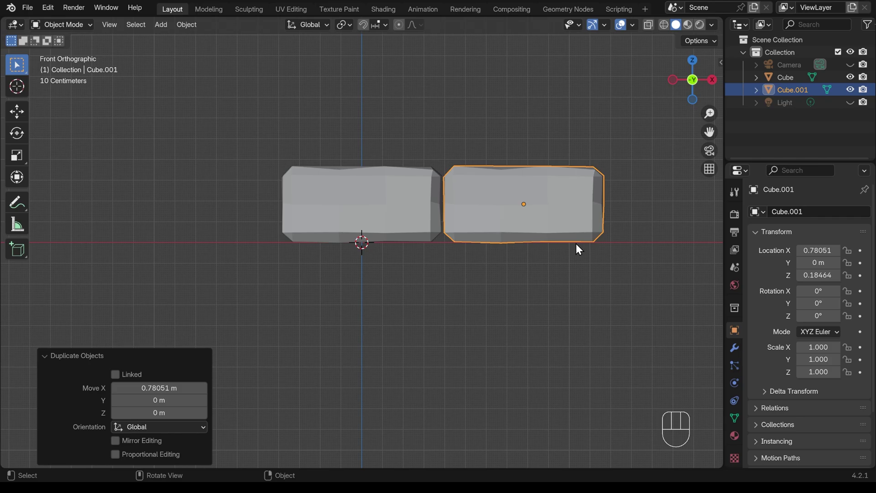
- Dissolve the stray vertical edge loop on Cube.001 and rework its edge loops
key(Tab)
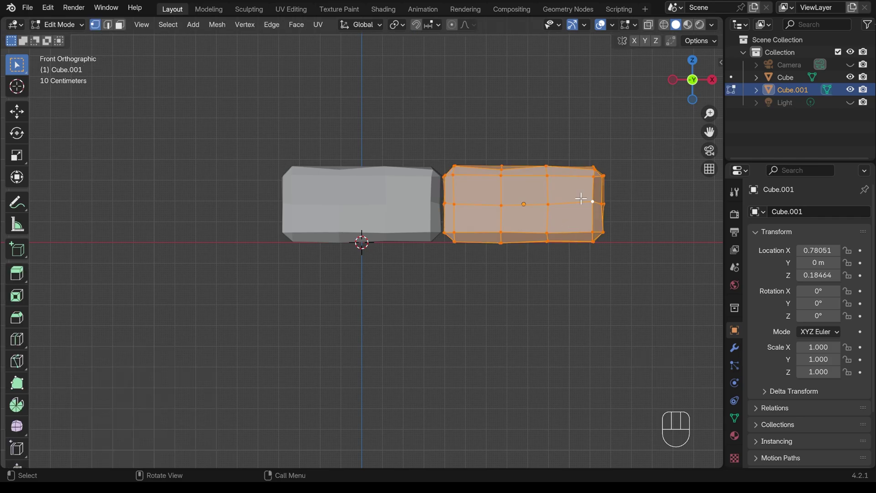
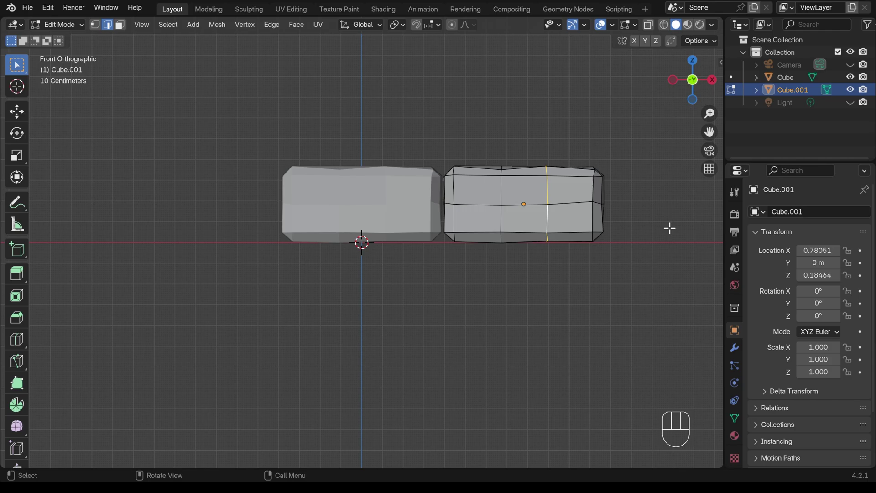
key(ctrl+x)
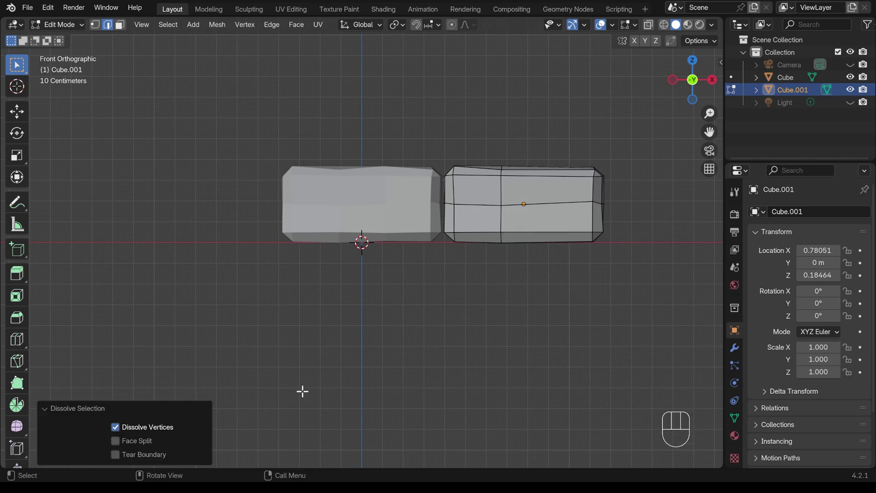
key(ctrl+z)
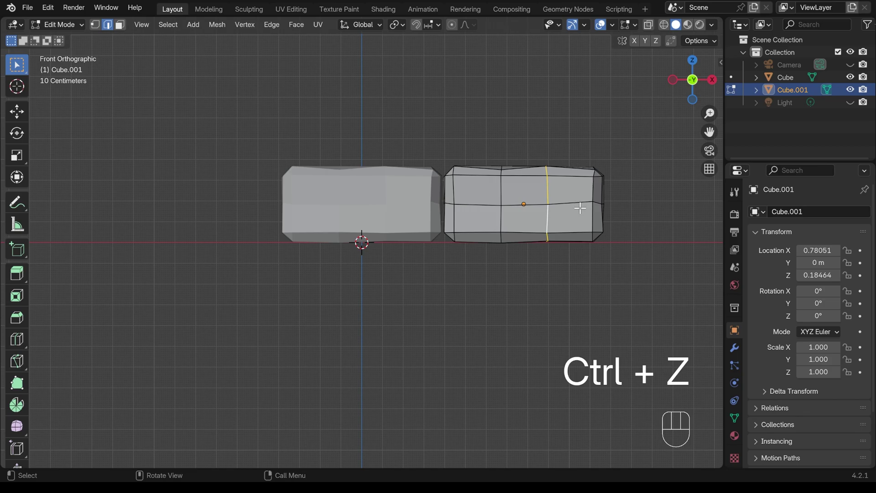
key(x)
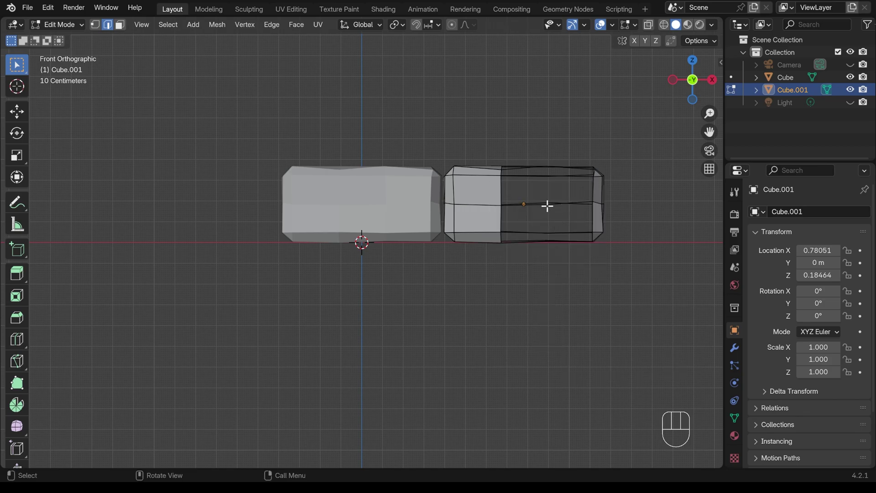
key(ctrl+z)
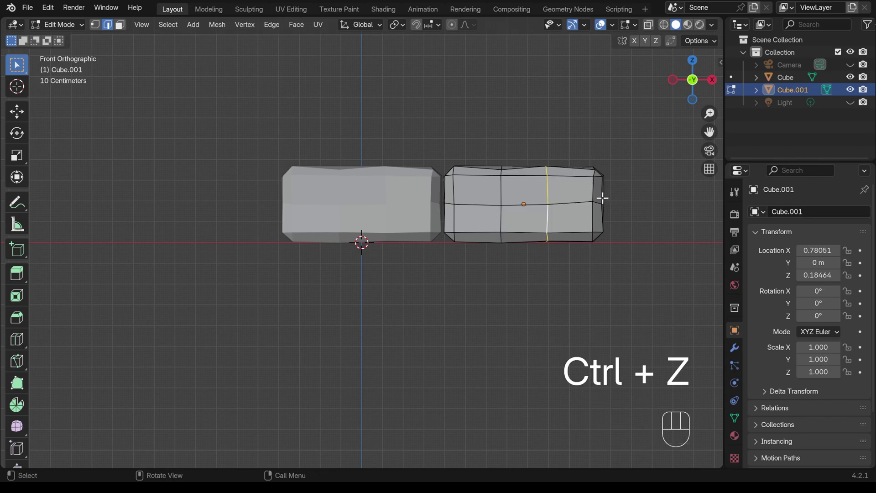
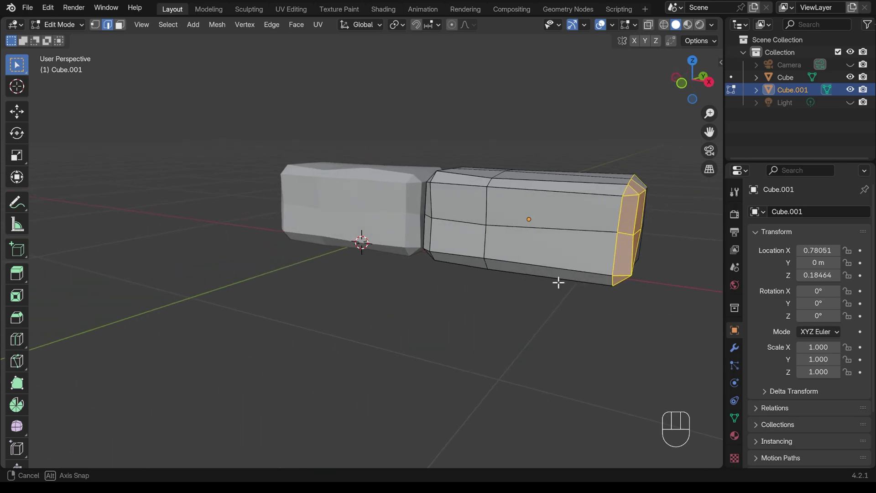
- Slide the second block's right end edges along X in X-Ray to shorten it
key(KP_1)
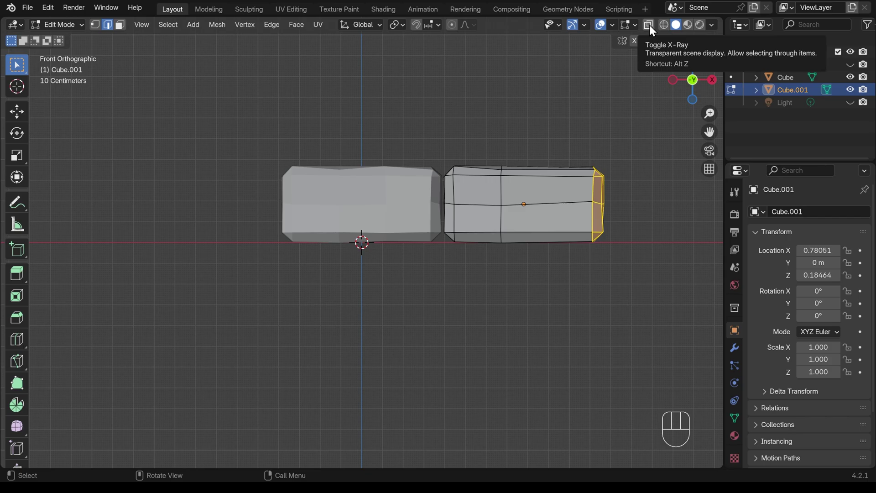
key(alt+z)
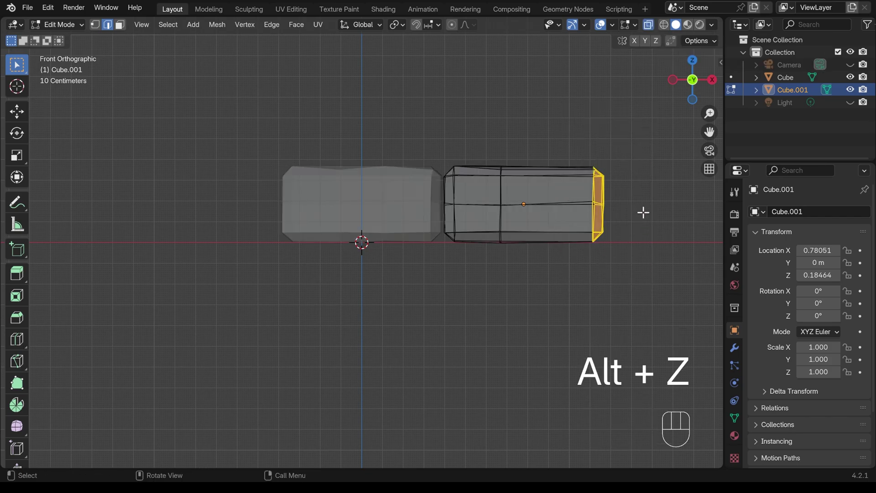
key(g)
key(x)
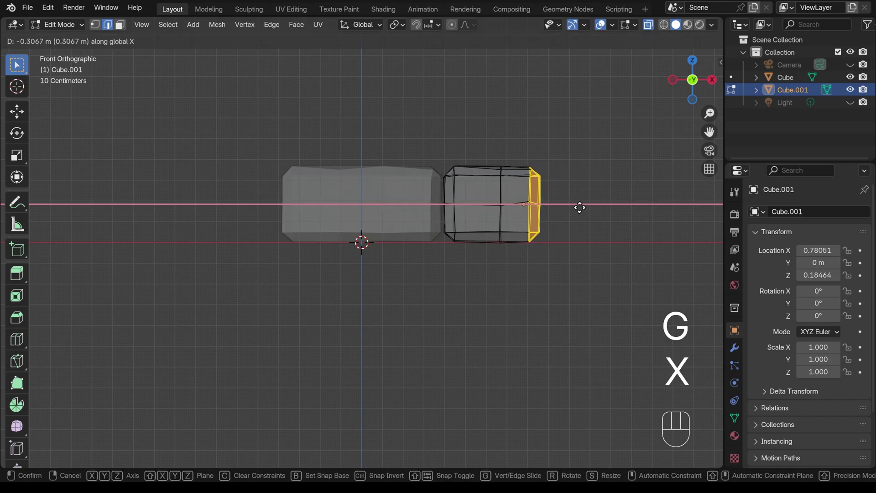
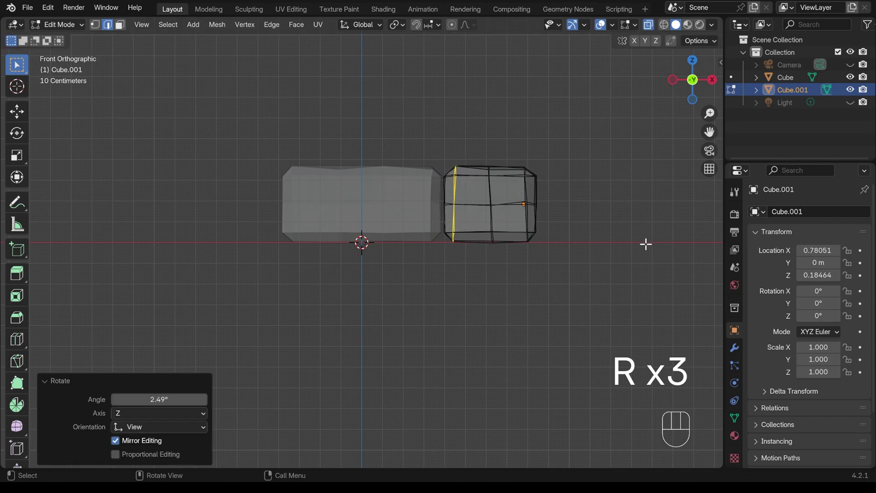
key(Tab)
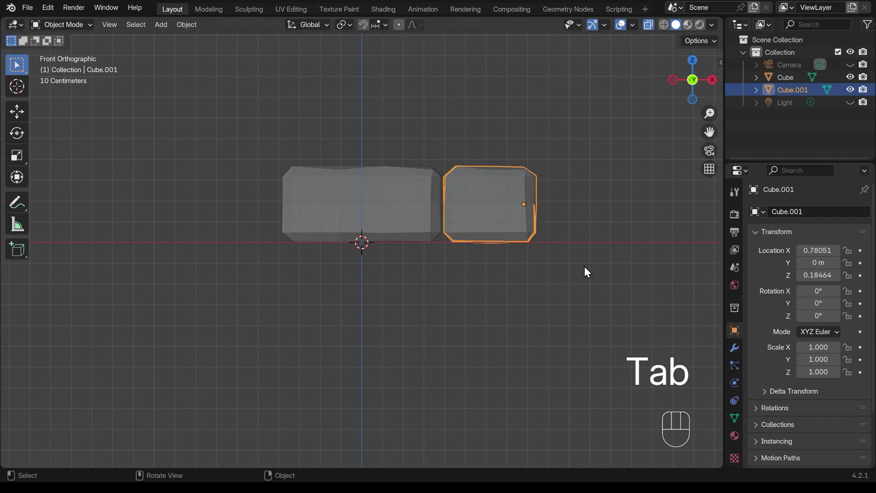
key(alt+z)
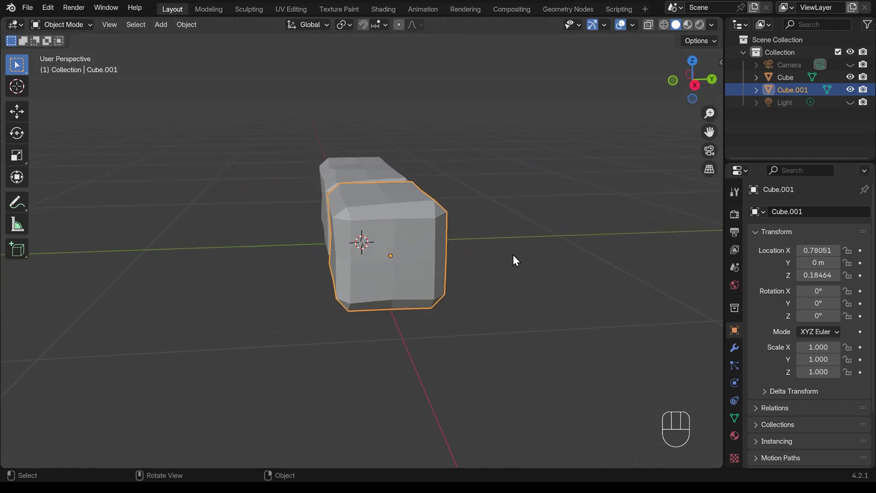
- Rotate the second block 90° around X and start a third copy of it
key(r)
key(x)
key(9)
key(0)
key(Return)
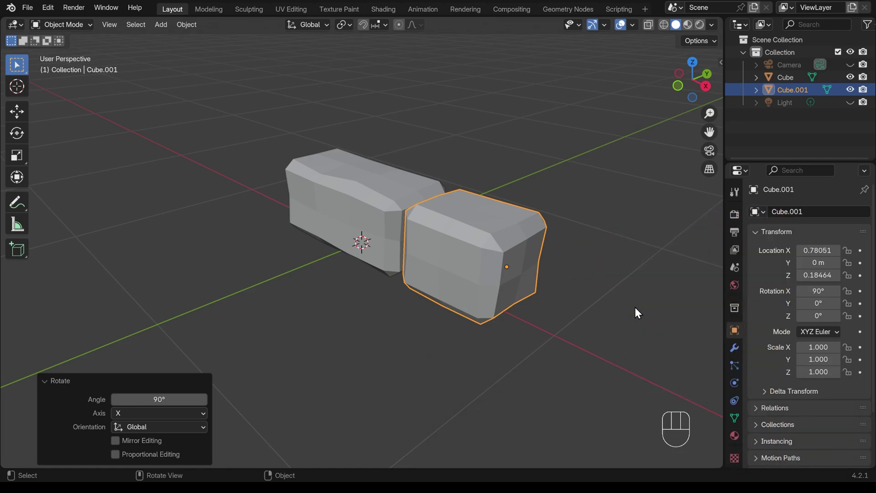
key(KP_1)
- Place the third block right of the second, rotate it 90° around Y and reposition it
key(shift+d)
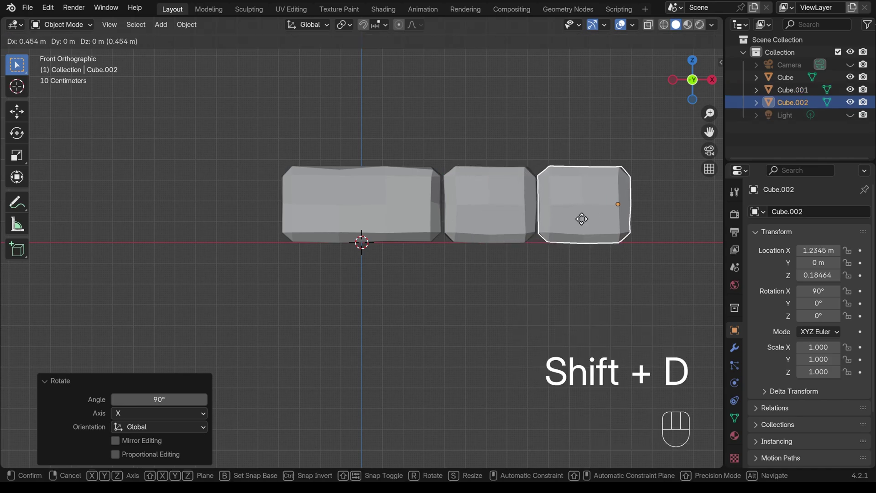
drag(587, 225, 644, 234)
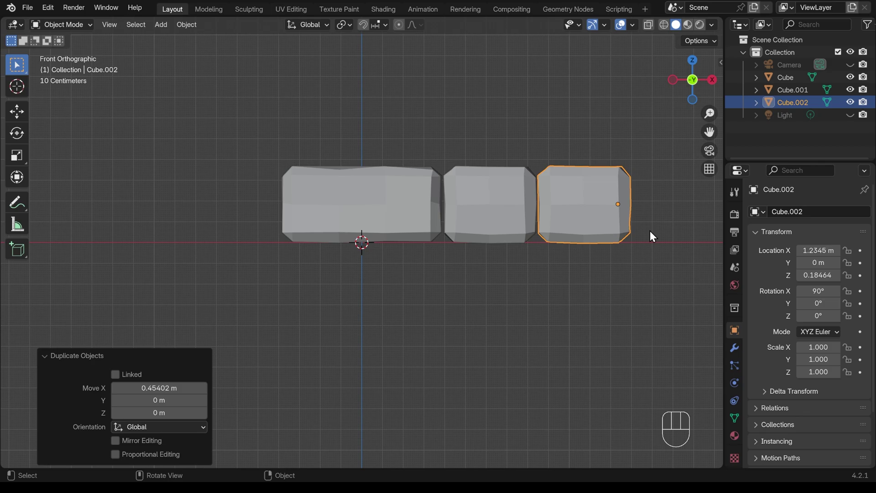
key(r)
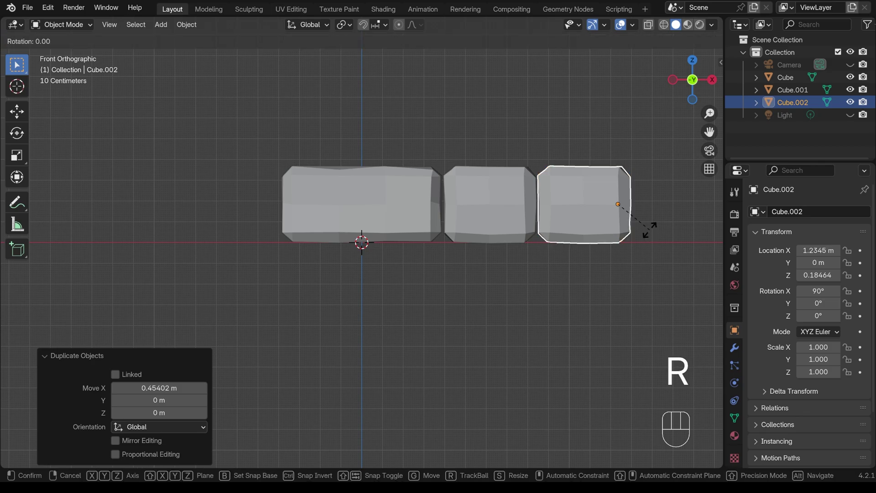
key(y)
key(9)
key(0)
key(Return)
key(g)
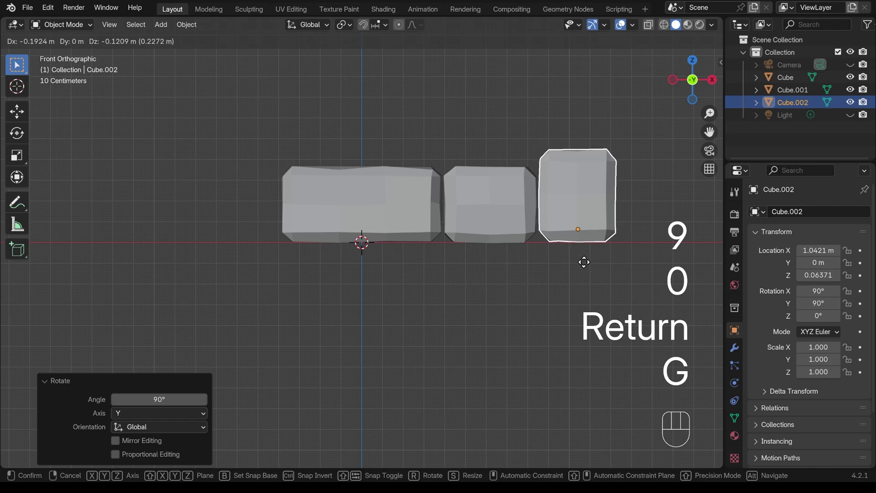
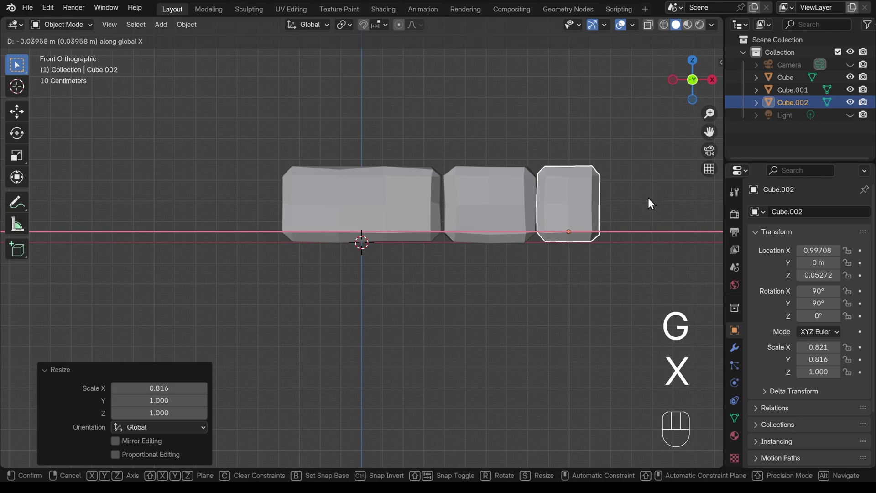
- Dissolve a vertical edge loop in the third block's mesh
key(Tab)
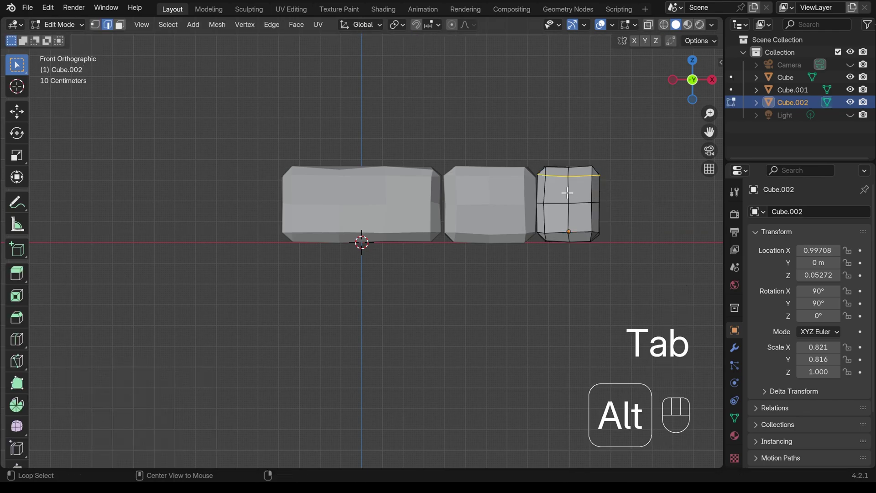
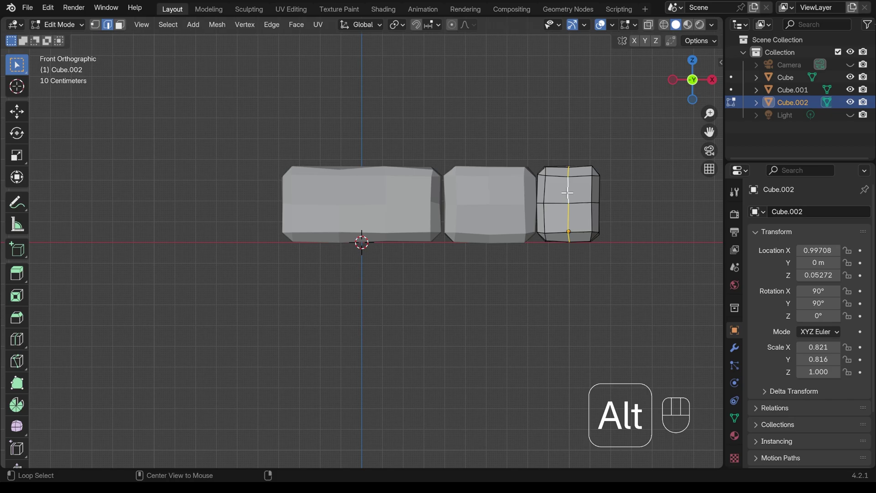
key(ctrl+x)
key(Tab)
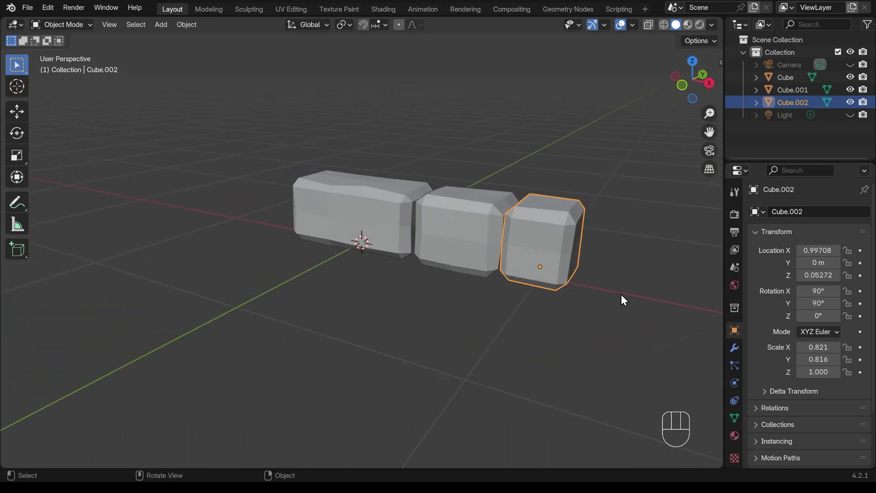
- Duplicate the three blocks along X to extend the row to six
key(KP_1)
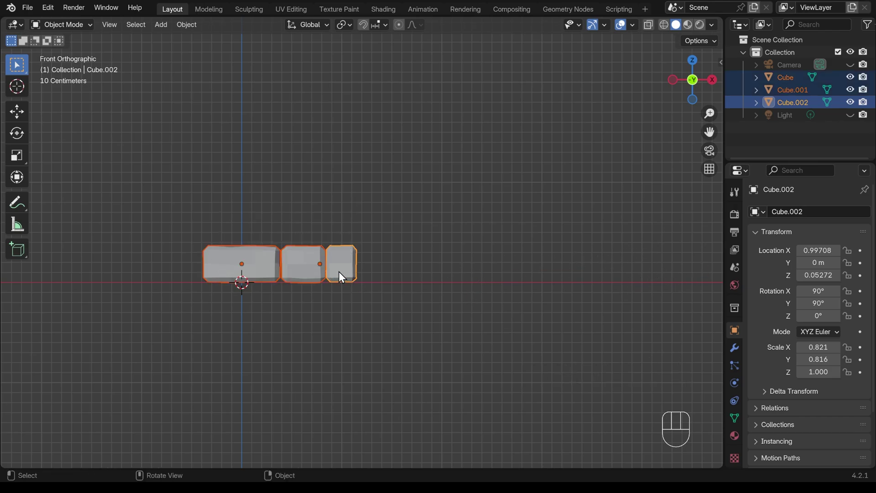
key(shift+d)
key(x)
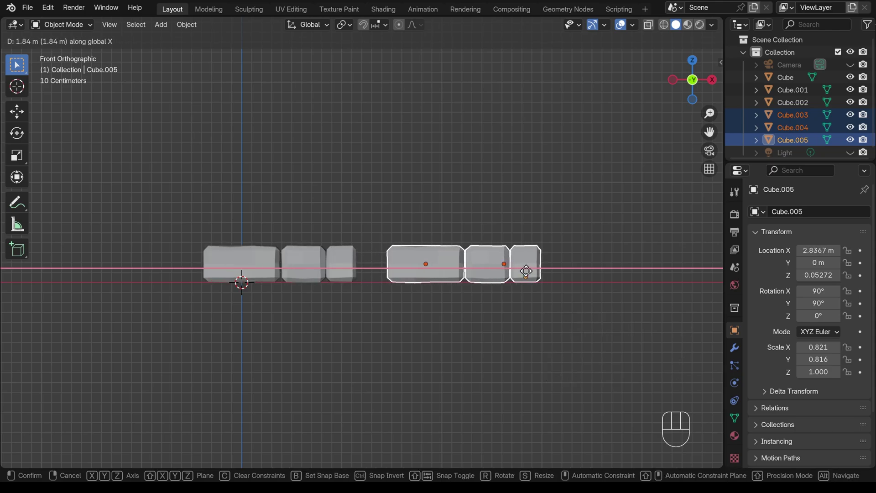
click(508, 276)
key(g)
key(x)
- Nudge individual blocks along X to close gaps, then start a further copy
click(393, 280)
key(g)
key(x)
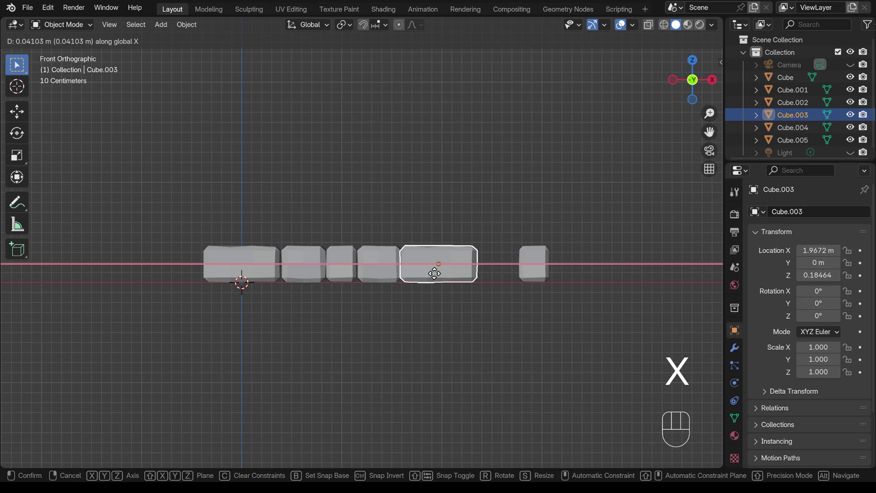
click(438, 276)
click(274, 270)
key(g)
key(x)
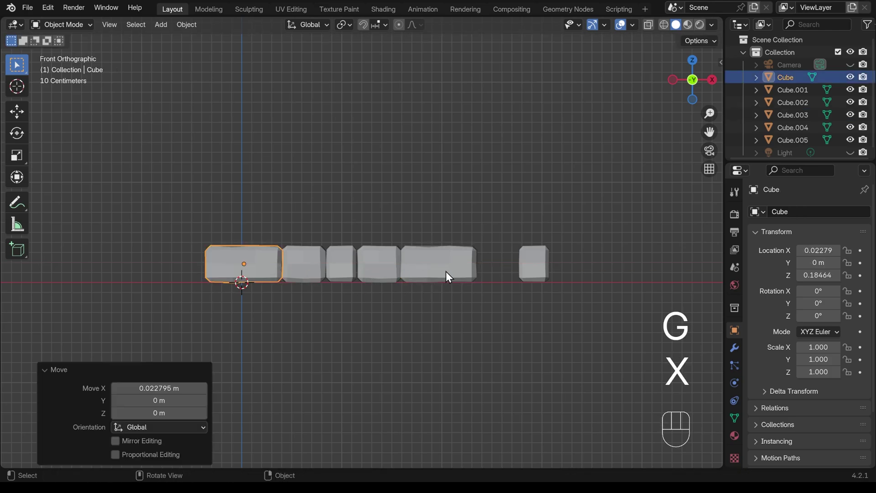
click(545, 272)
key(g)
key(x)
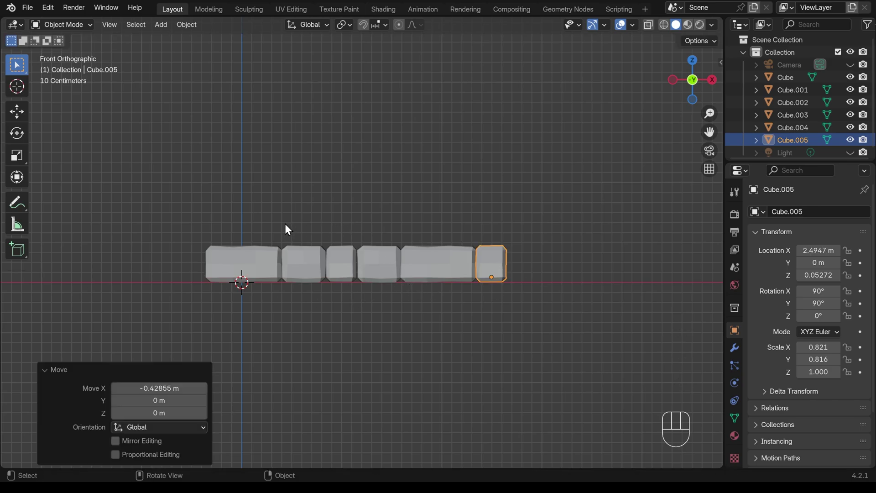
key(shift+d)
- Place the copied blocks along X and duplicate again to reach ten blocks
key(x)
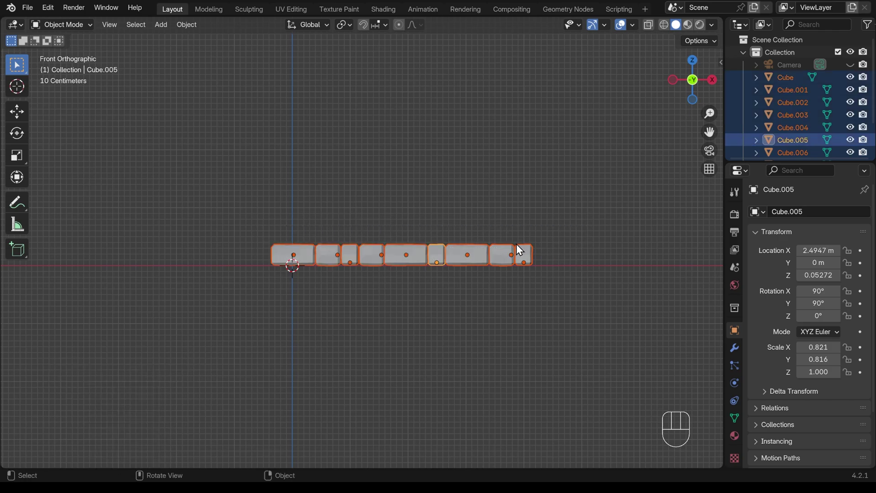
key(g)
key(x)
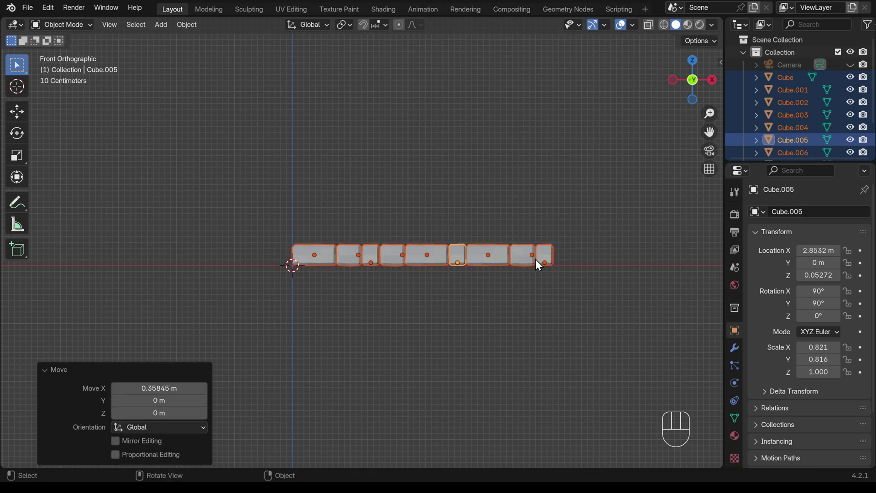
click(533, 264)
key(shift+d)
key(x)
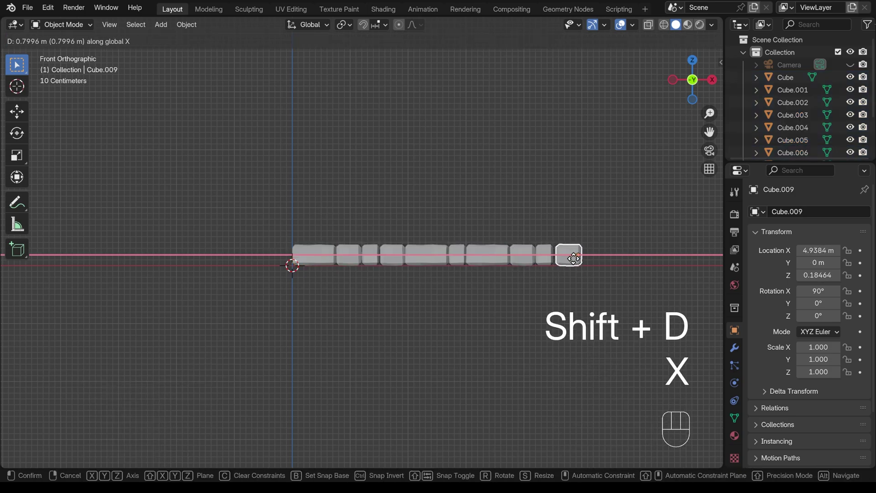
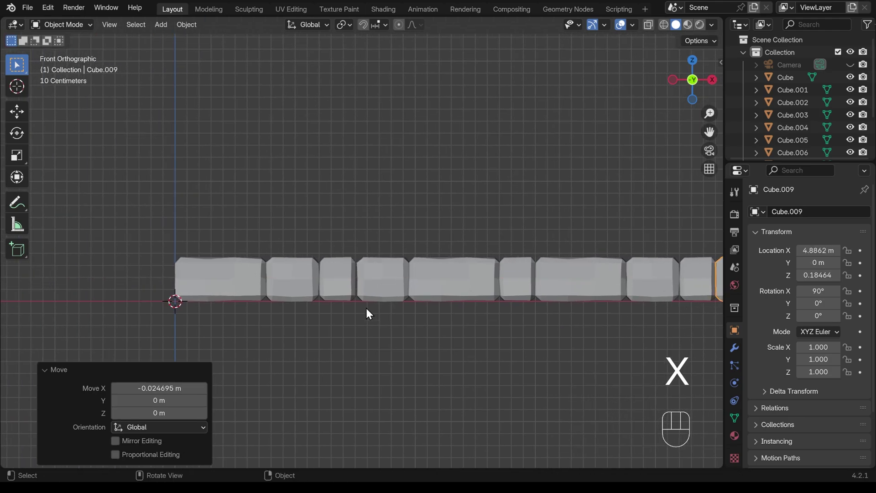
- Slide the blocks end to end along X and select blocks in the row
key(g)
key(x)
click(353, 298)
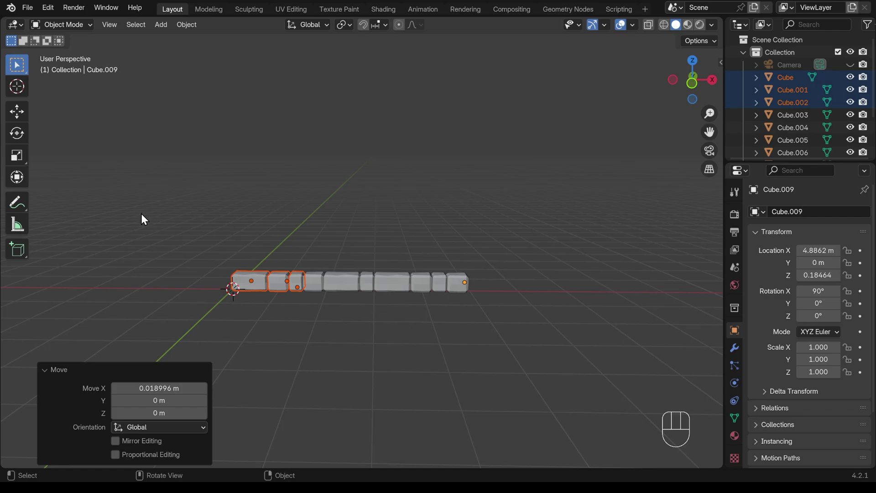
- Put the row into a new 'stone base 1' collection and duplicate it, raised along Z
key(m)
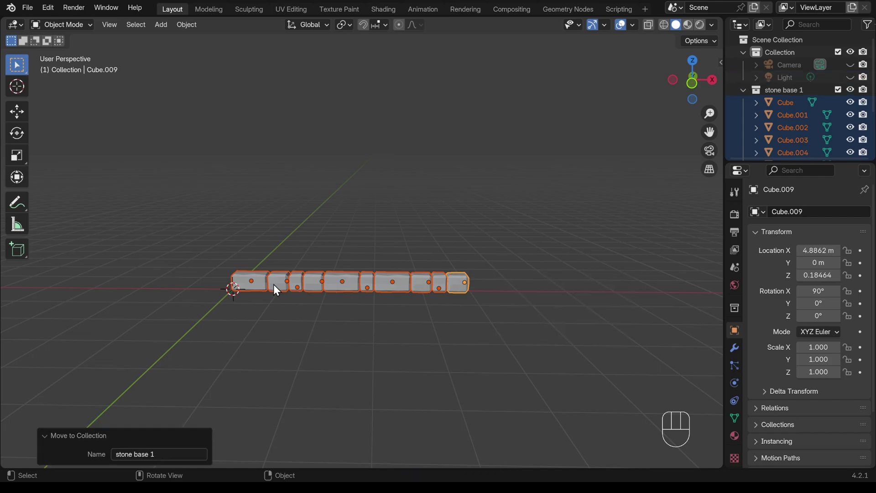
key(shift+d)
key(z)
drag(278, 261, 357, 289)
- Move the raised copy into a new 'stone base 1 orginals' collection and collapse both collections
key(m)
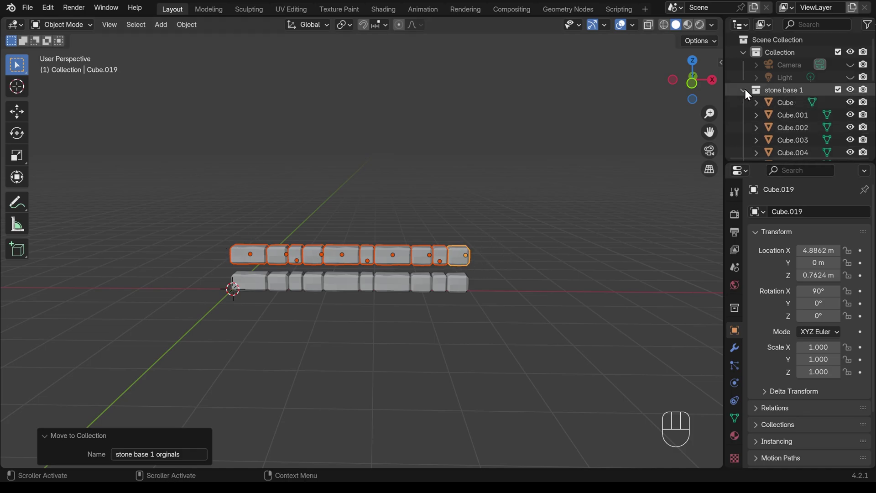
click(749, 95)
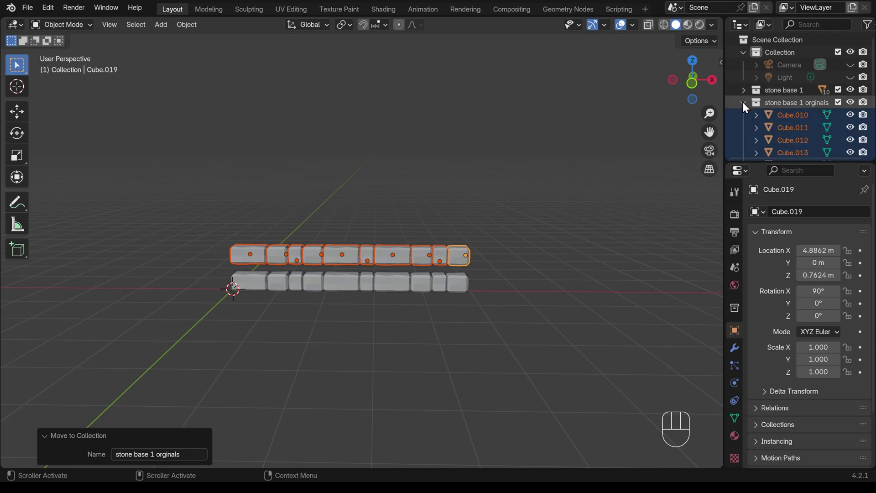
click(747, 104)
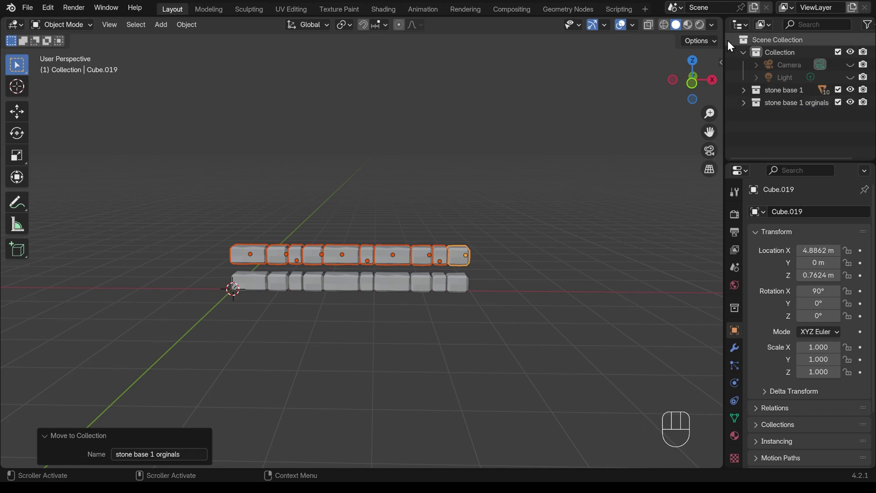
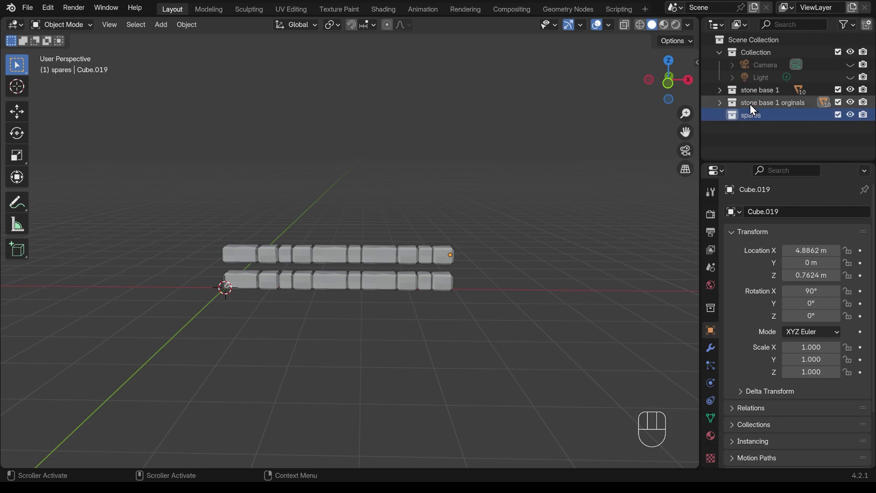
- Nest 'stone base 1 orginals' inside 'spares' and hide spares from viewport and render
click(756, 108)
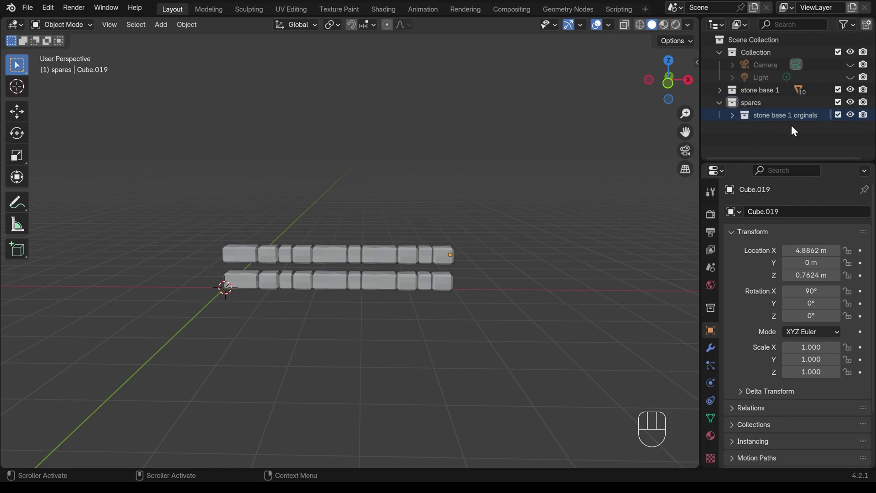
click(851, 108)
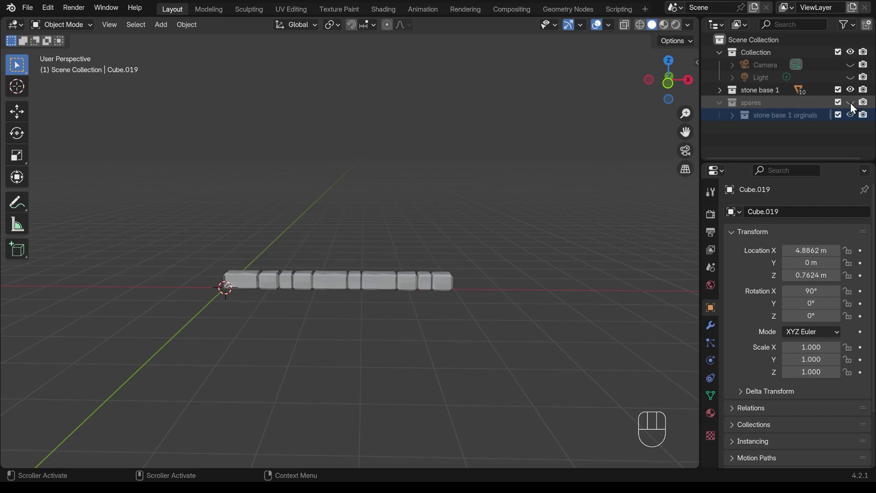
click(865, 106)
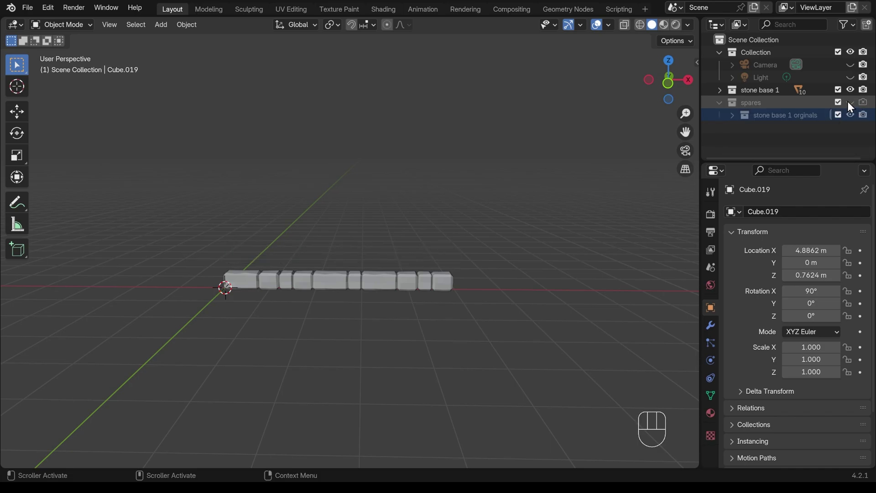
click(852, 104)
click(853, 105)
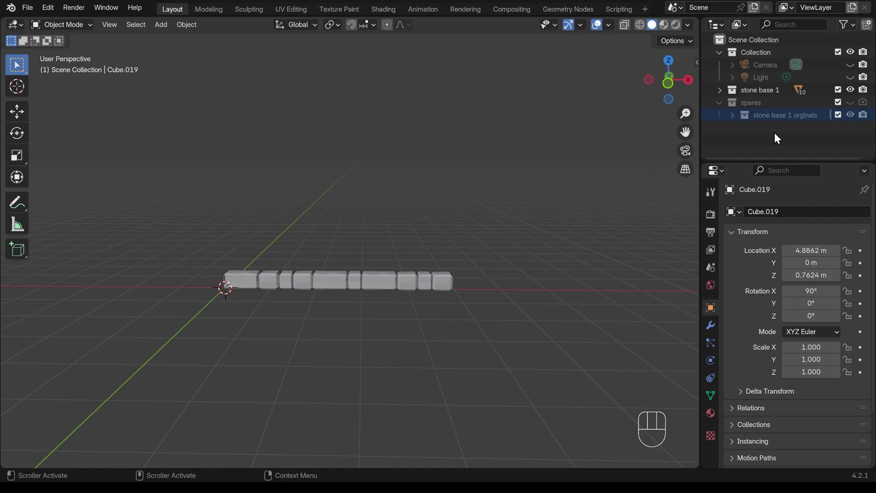
click(763, 97)
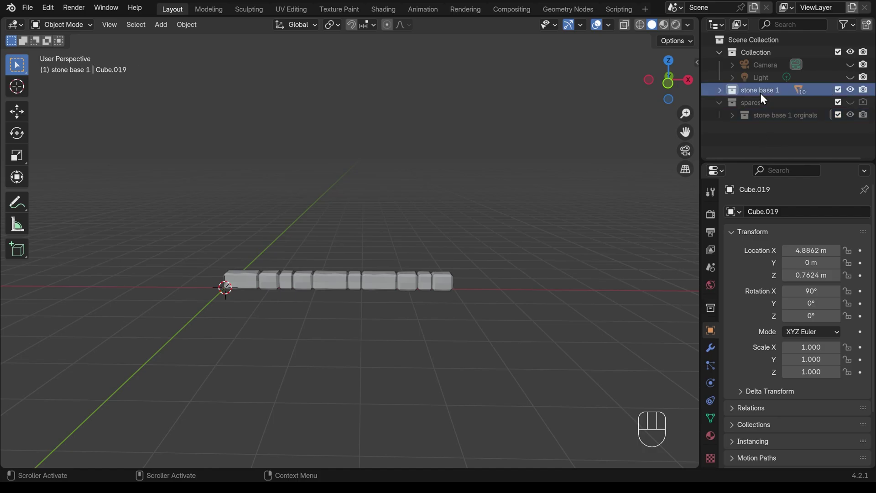
- Select every block in stone base 1 and join them into one object with Ctrl+J
drag(762, 96, 663, 189)
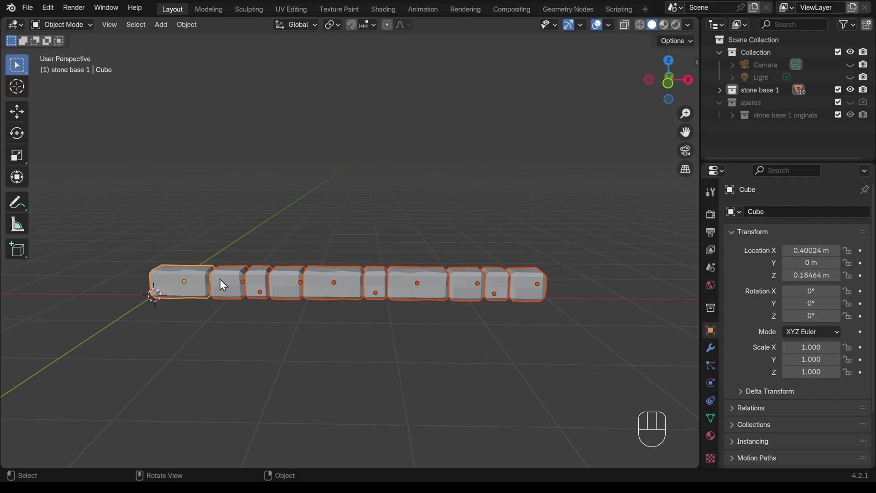
click(292, 291)
drag(418, 292, 481, 293)
click(480, 293)
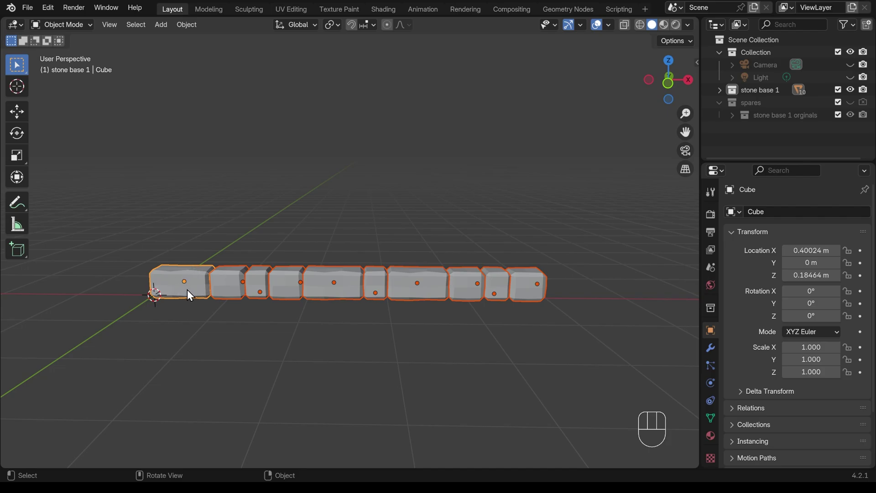
key(ctrl+j)
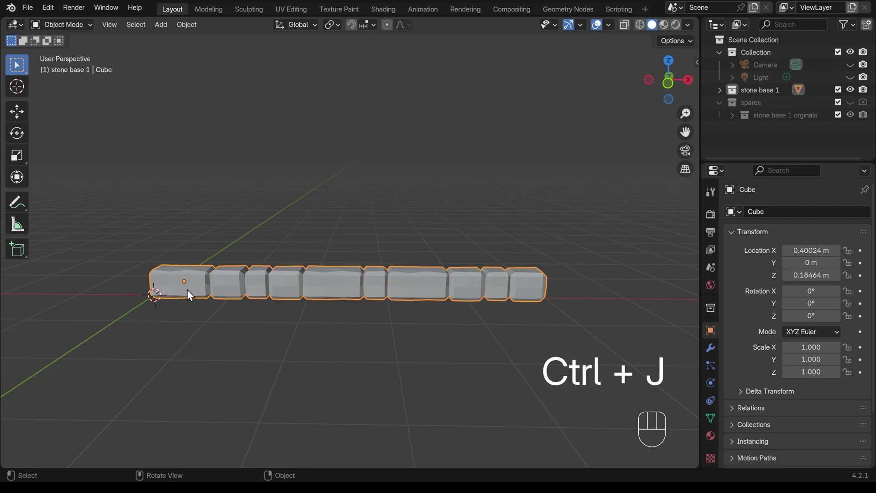
drag(191, 30, 377, 183)
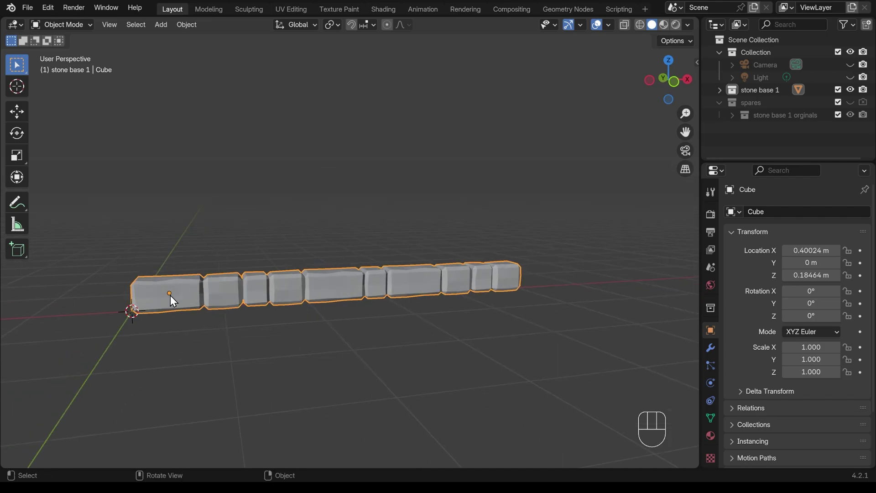
key(g)
- Add a Simple Deform modifier to the joined row, set to bend around the Z axis
drag(194, 290, 195, 307)
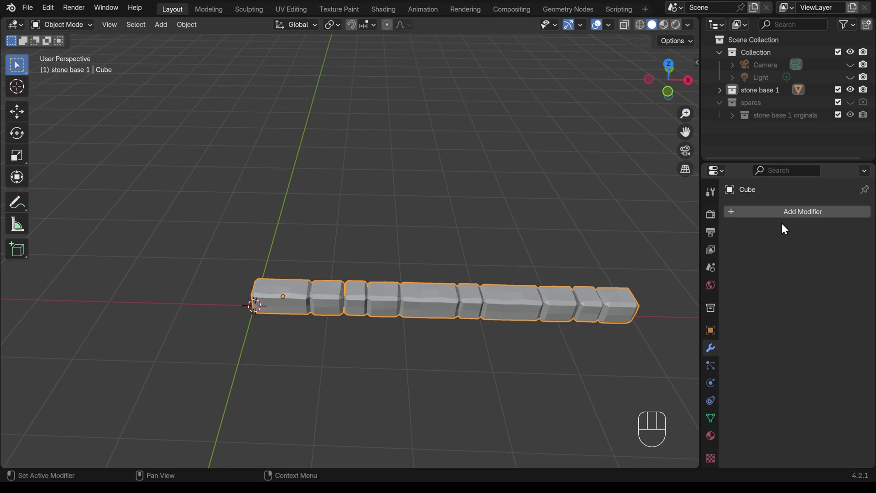
drag(785, 219, 651, 254)
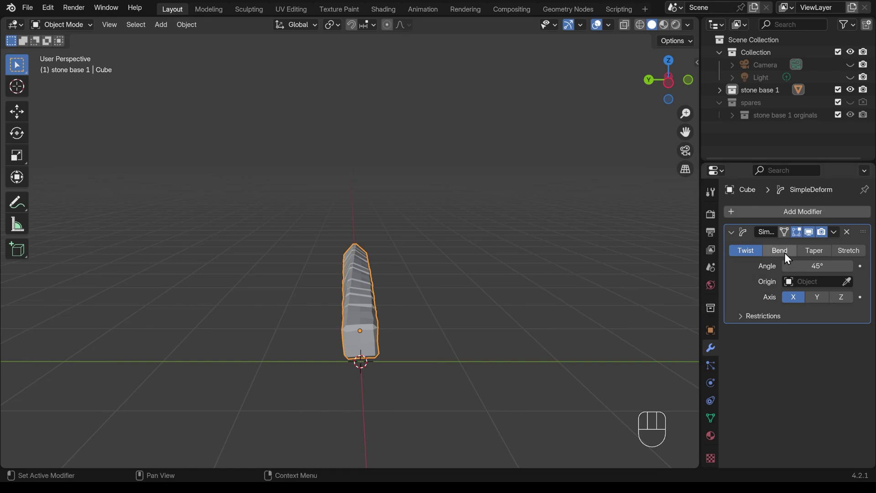
click(789, 257)
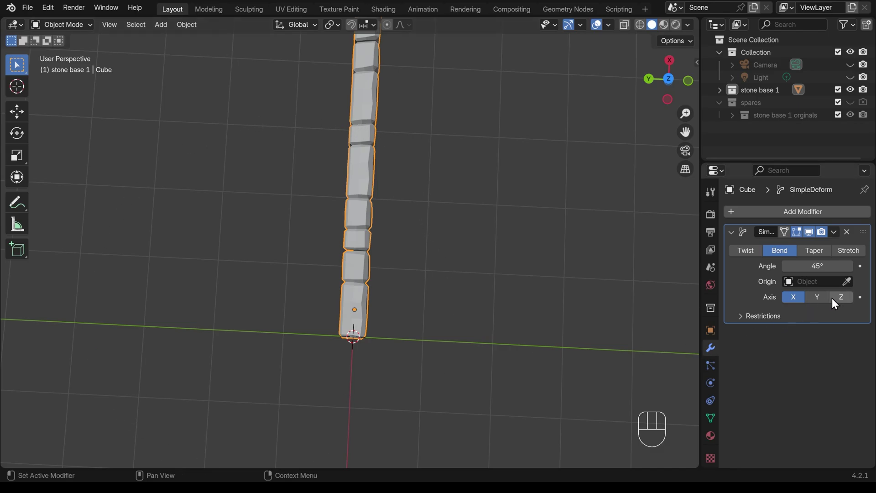
click(849, 302)
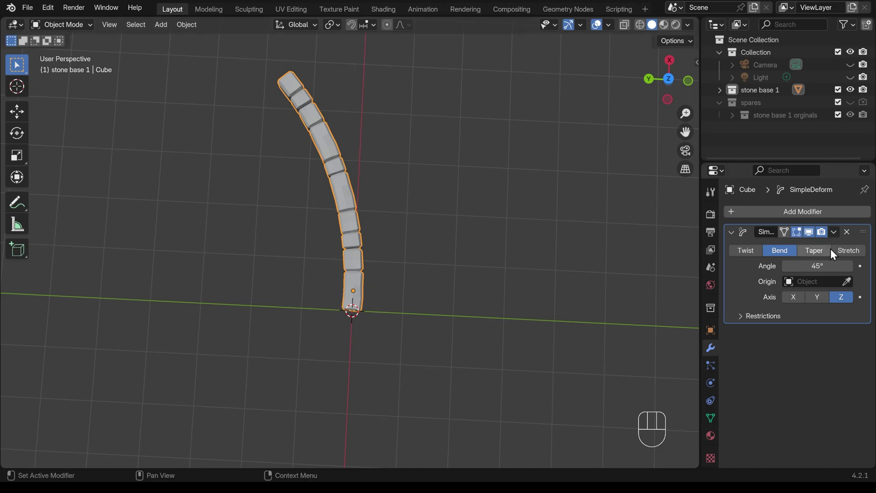
click(815, 238)
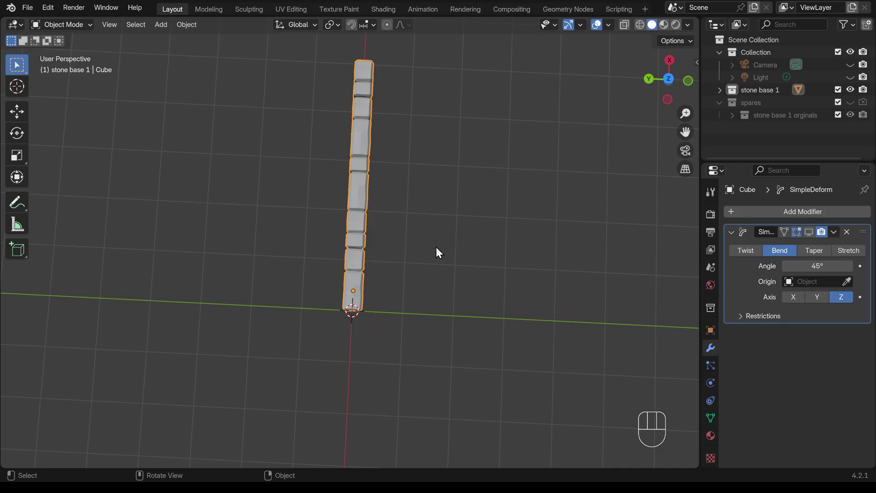
- Apply the row's rotation so the Simple Deform 360° bend closes it into a ring
key(n)
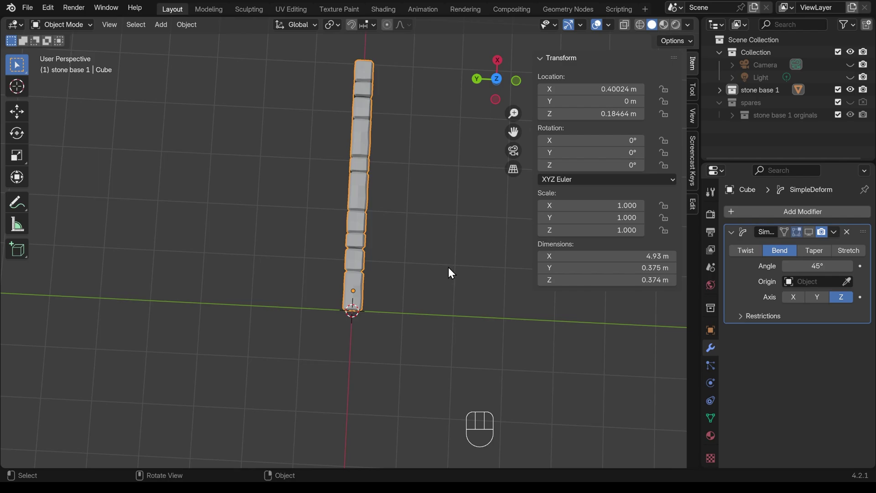
key(ctrl+a)
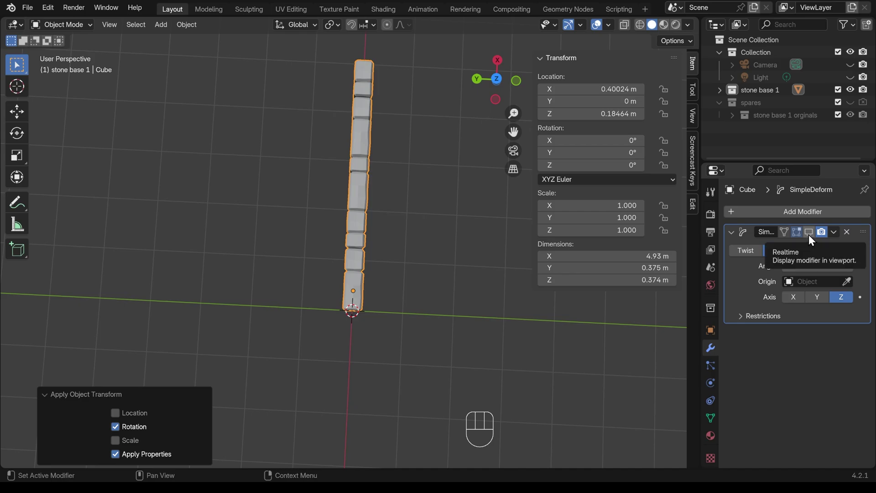
click(813, 239)
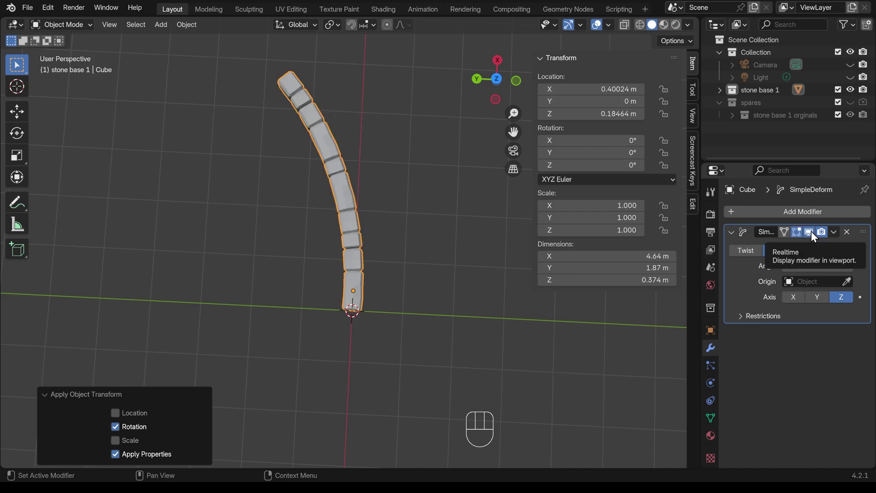
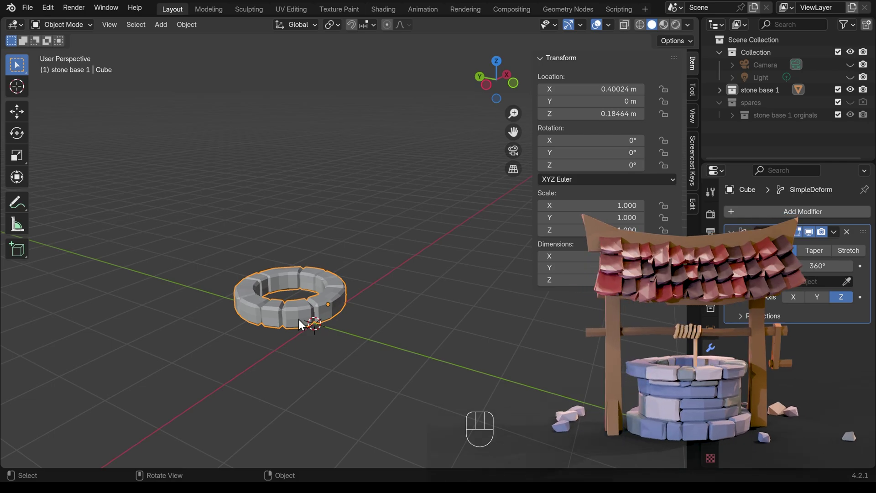
- Duplicate the ring and raise the copy 0.35 m along Z onto the base ring
key(shift+d)
key(z)
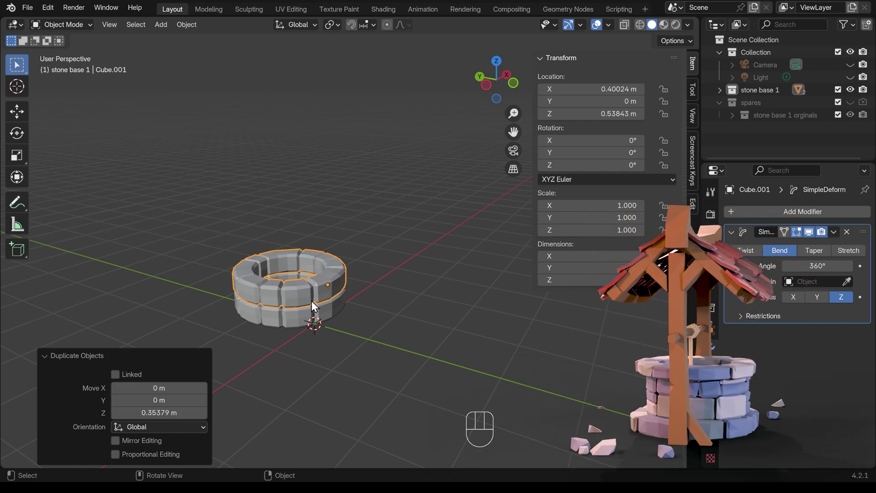
key(r)
key(z)
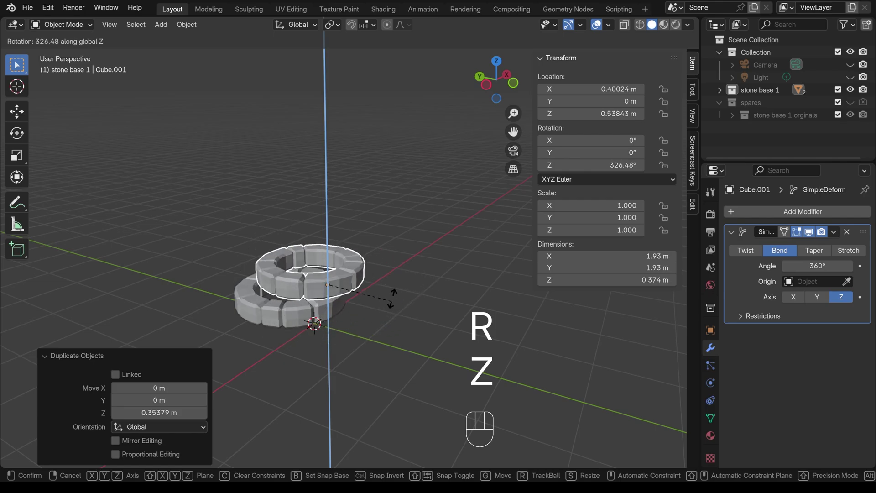
click(391, 294)
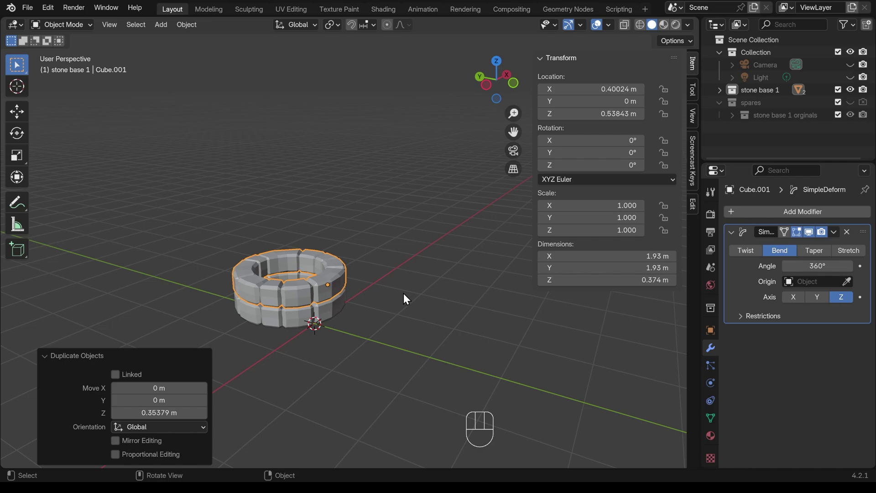
- From top view, rotate the upper ring about −93° around Z to stagger its blocks
key(KP_7)
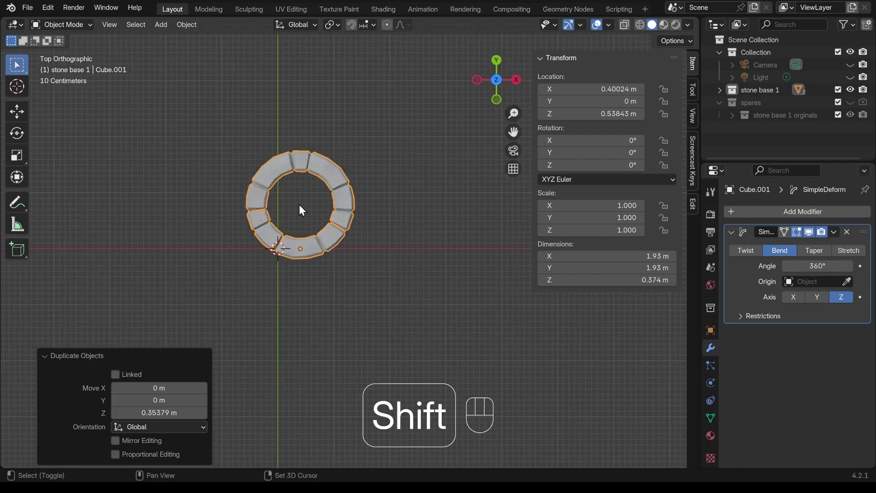
click(302, 208)
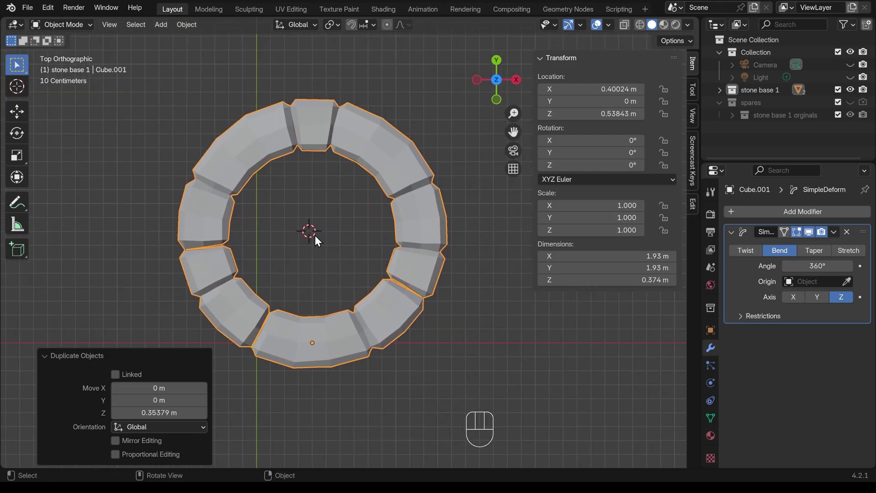
click(316, 236)
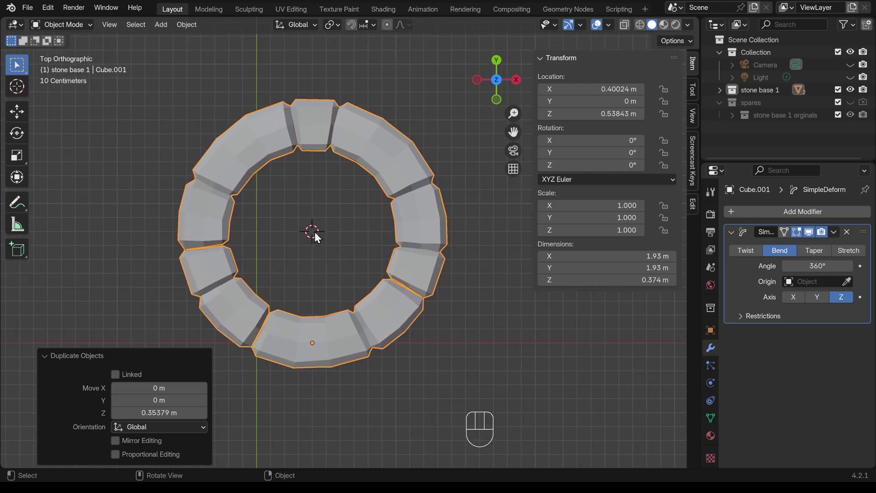
key(n)
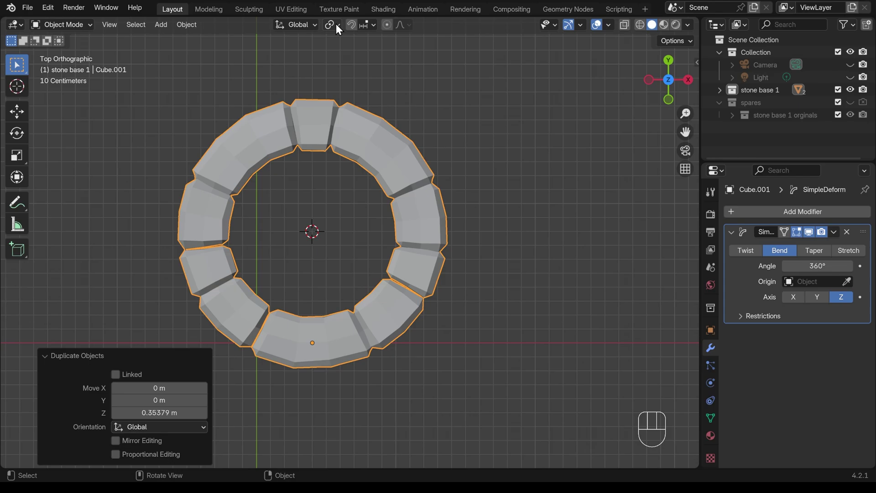
drag(338, 28, 355, 73)
key(r)
key(z)
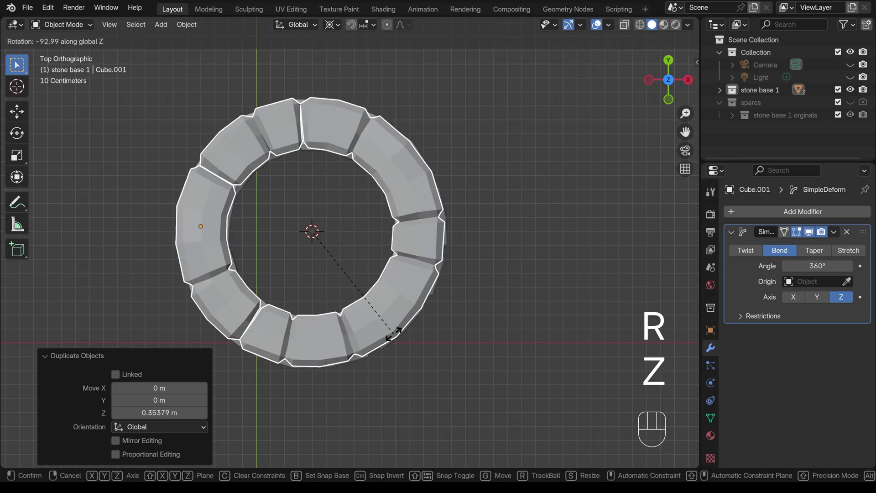
- Scale the upper ring to 0.836 and lower it along Z to rest on the base ring
click(396, 338)
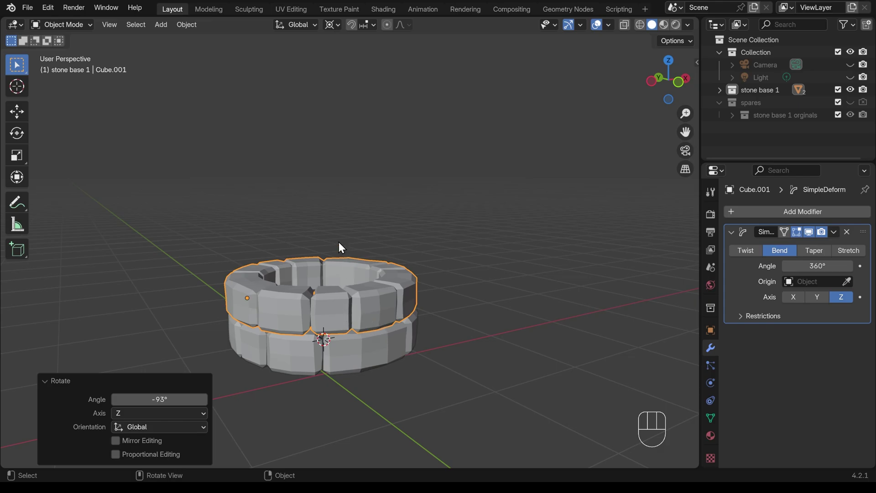
key(s)
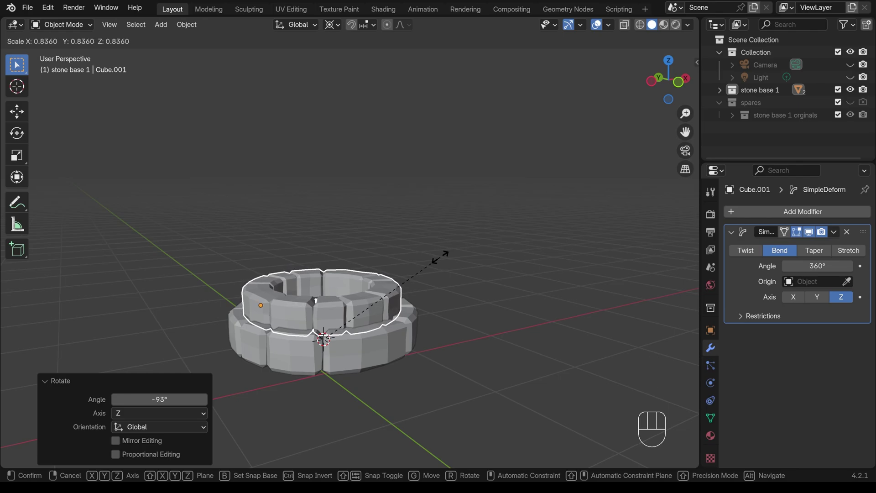
click(445, 262)
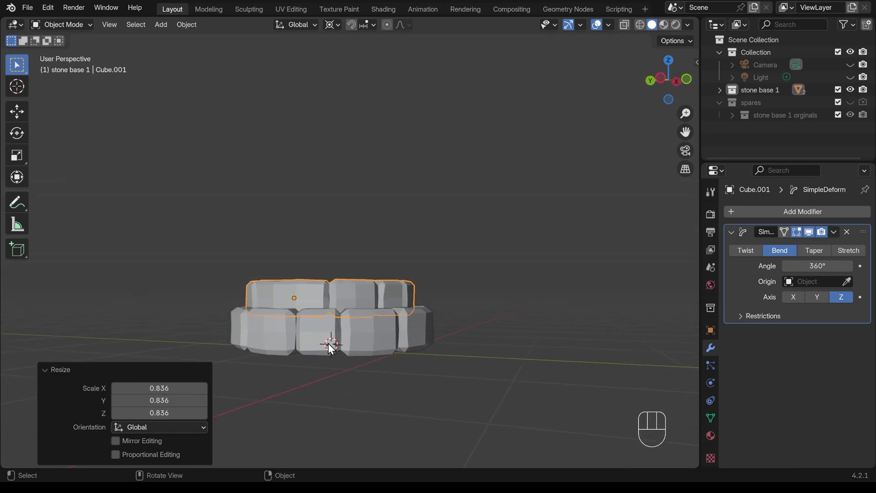
key(g)
key(z)
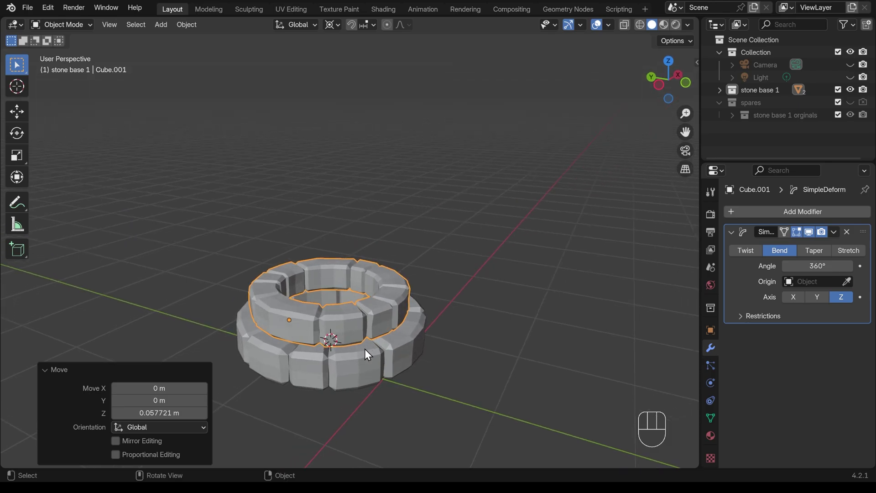
key(shift+d)
- Duplicate a third ring upward along Z and turn it 36° around Z
key(z)
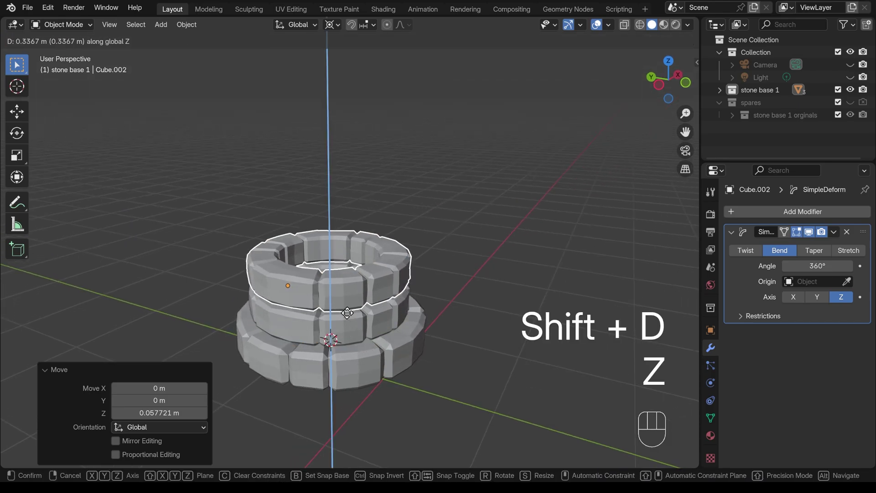
key(r)
key(z)
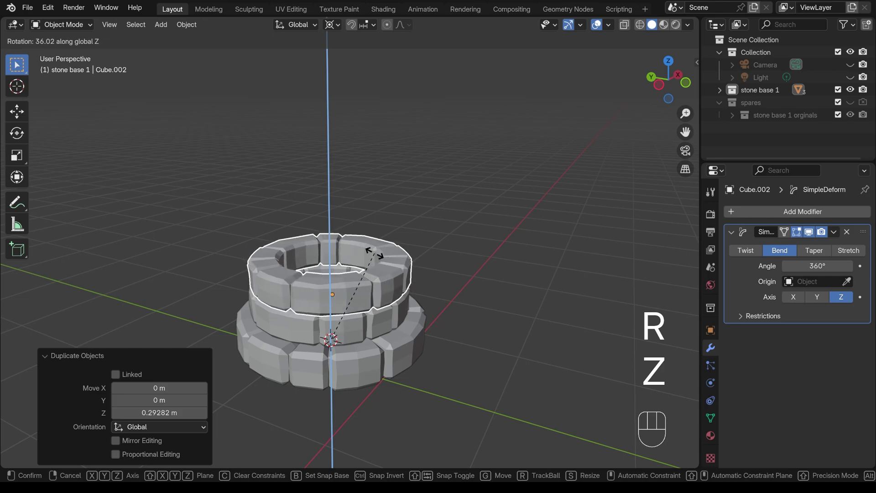
click(377, 258)
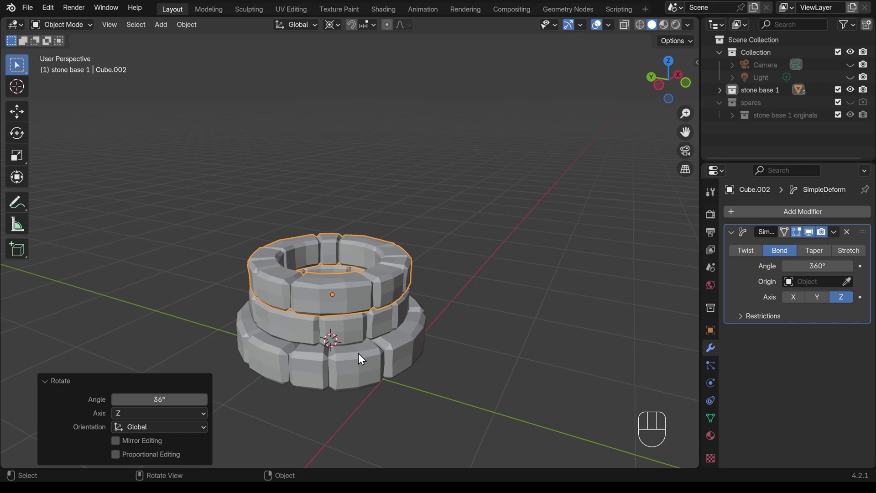
- Duplicate a fourth ring on top, scale it to 0.922 and settle it along Z onto the ring below
key(shift+d)
key(z)
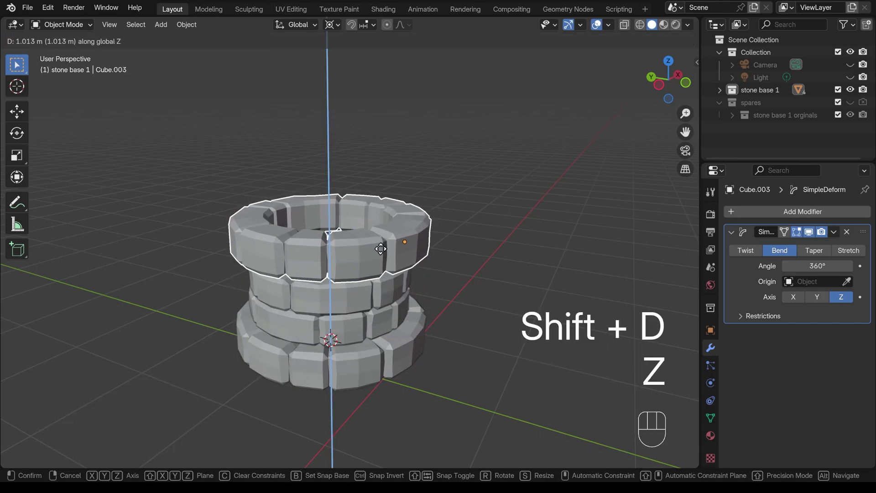
click(383, 262)
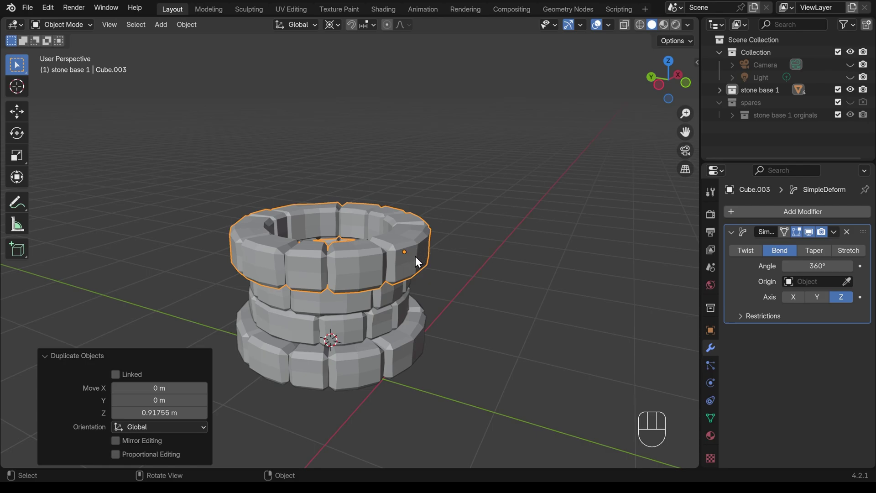
key(KP_1)
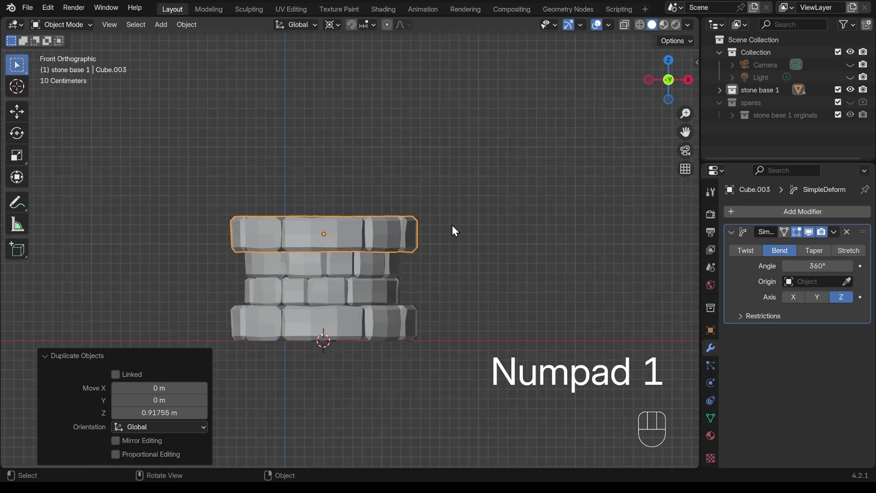
key(s)
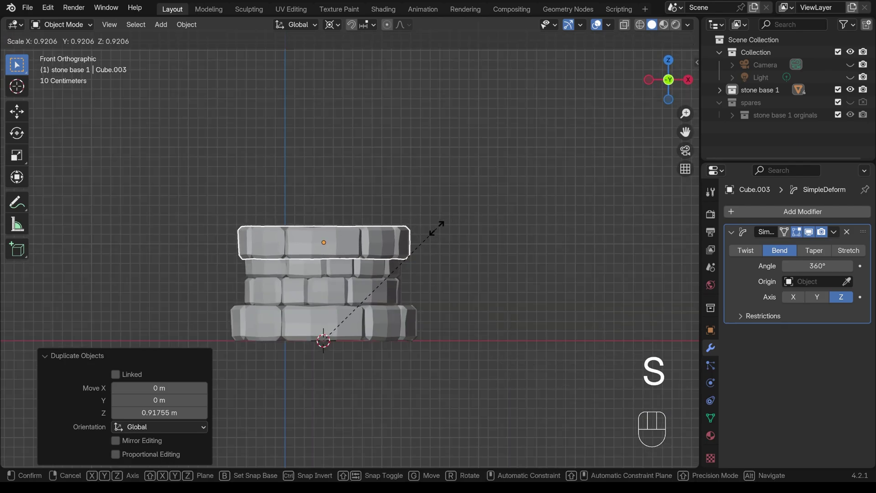
click(442, 234)
key(f)
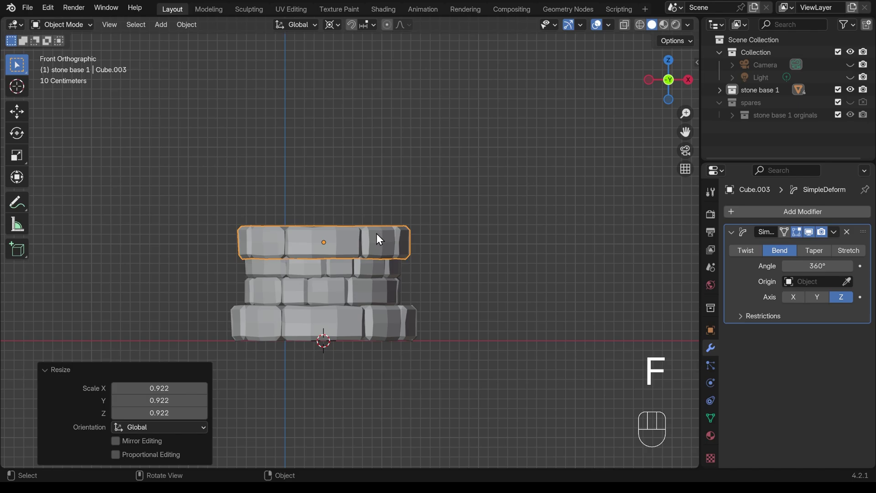
key(g)
key(z)
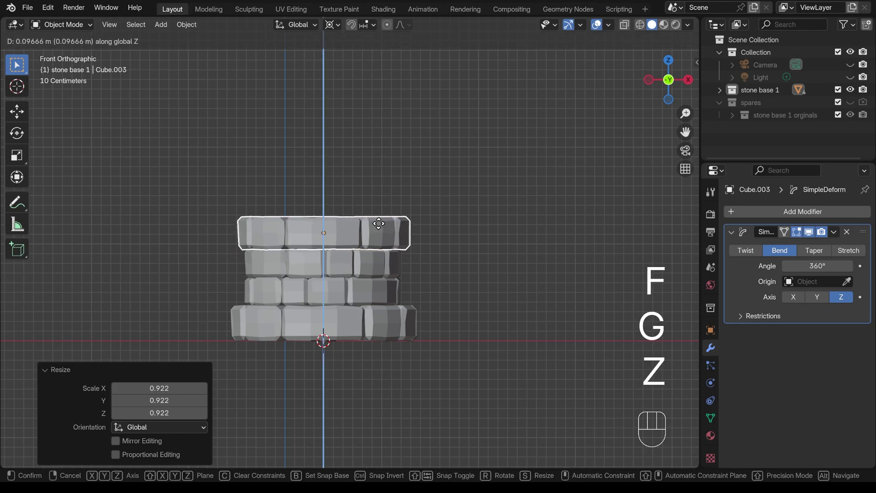
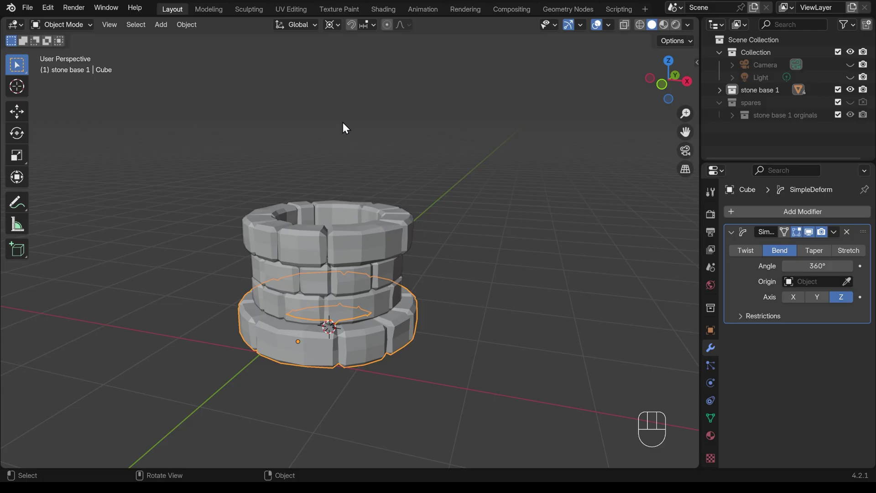
- Rotate the top ring about −7.76° around Z to stagger its blocks
drag(337, 30, 402, 231)
key(r)
key(z)
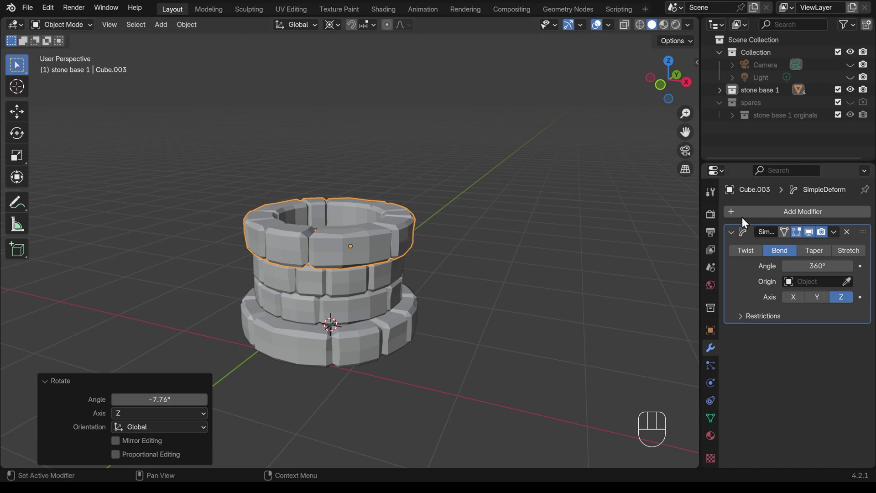
- Add a Decimate modifier to the top ring and lower its Ratio for a faceted low-poly look
drag(782, 215, 635, 247)
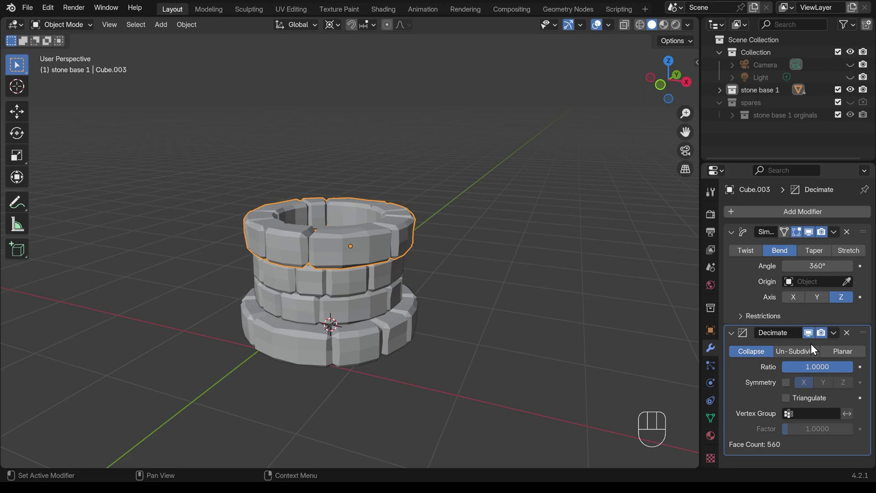
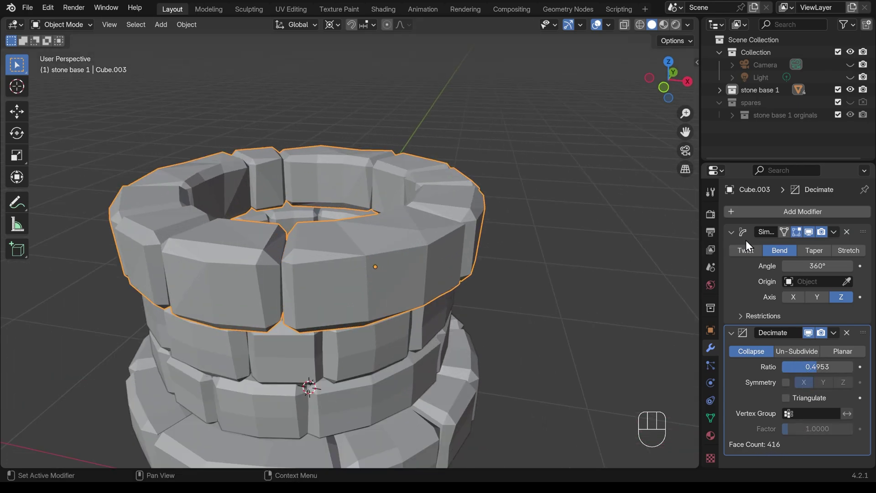
click(814, 336)
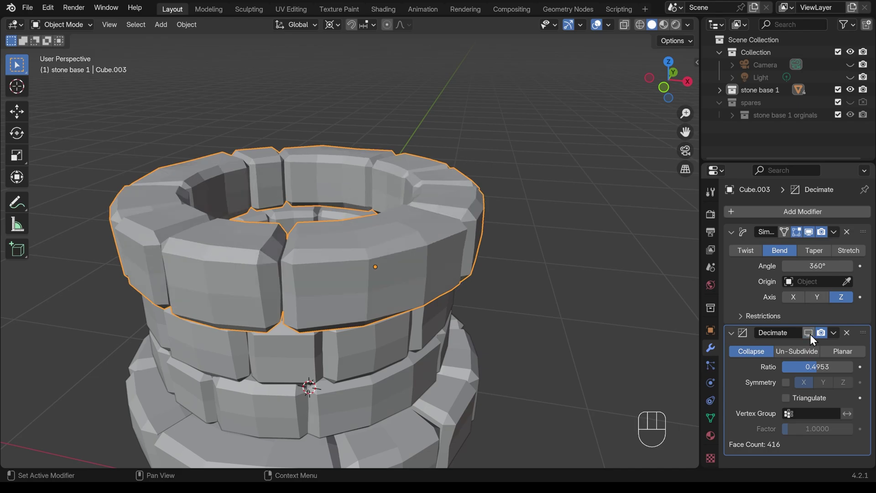
click(812, 336)
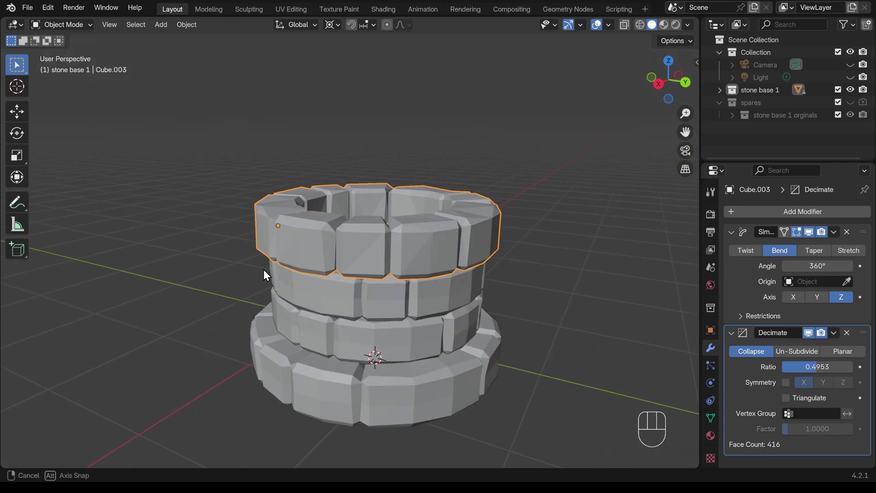
- Copy the top ring's Simple Deform and Decimate modifiers onto all four rings via Ctrl+L
drag(819, 372, 810, 369)
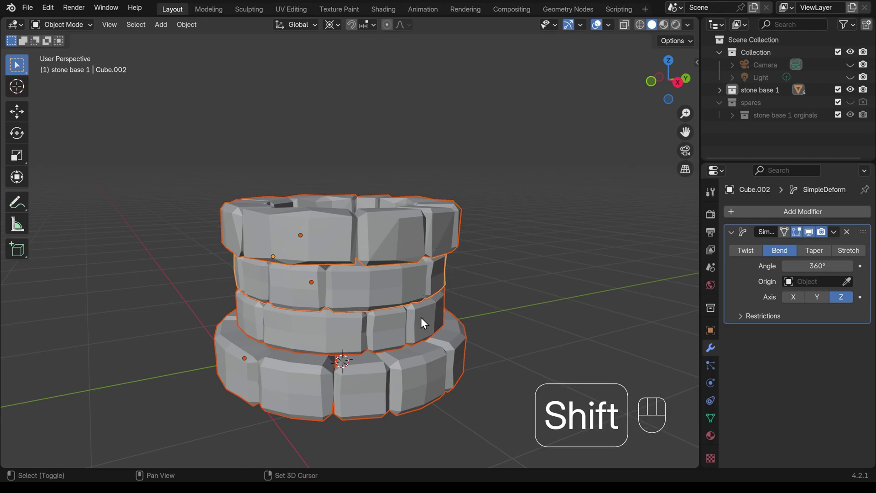
drag(424, 326, 432, 252)
click(419, 234)
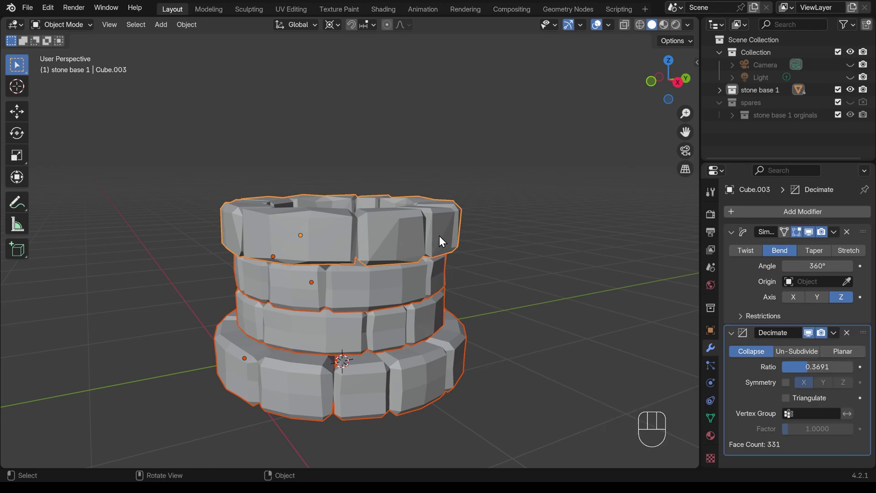
key(ctrl+l)
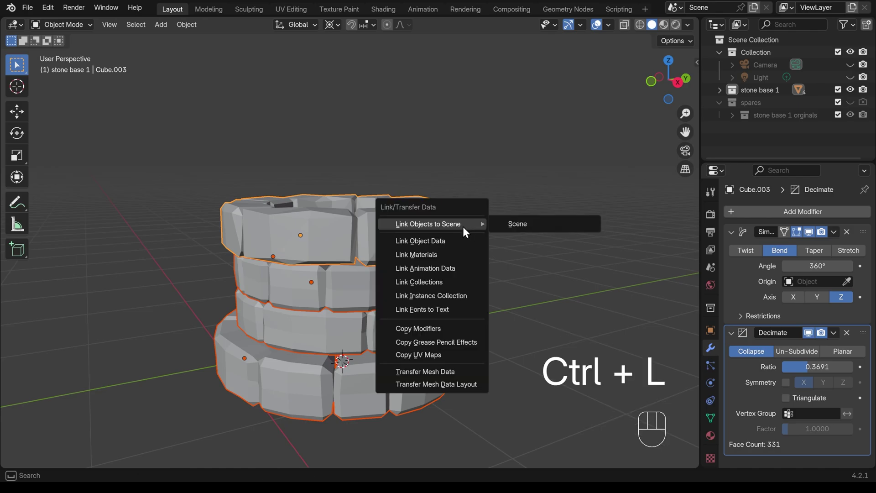
drag(190, 30, 332, 403)
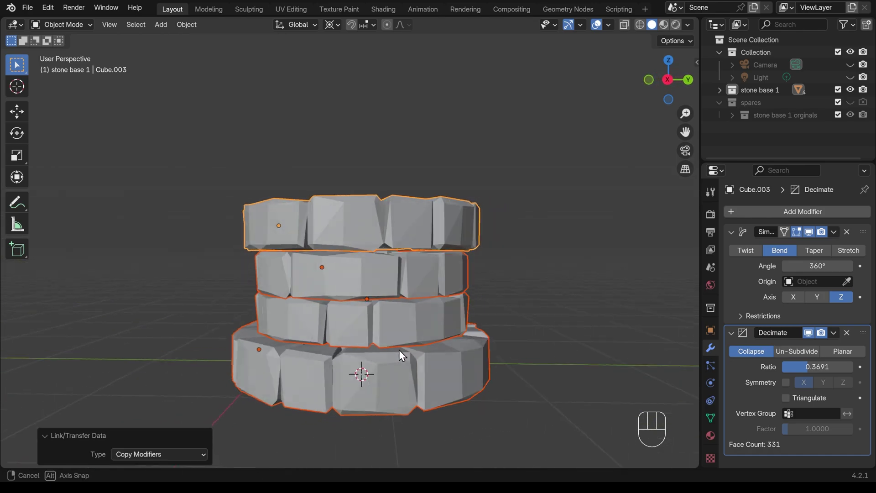